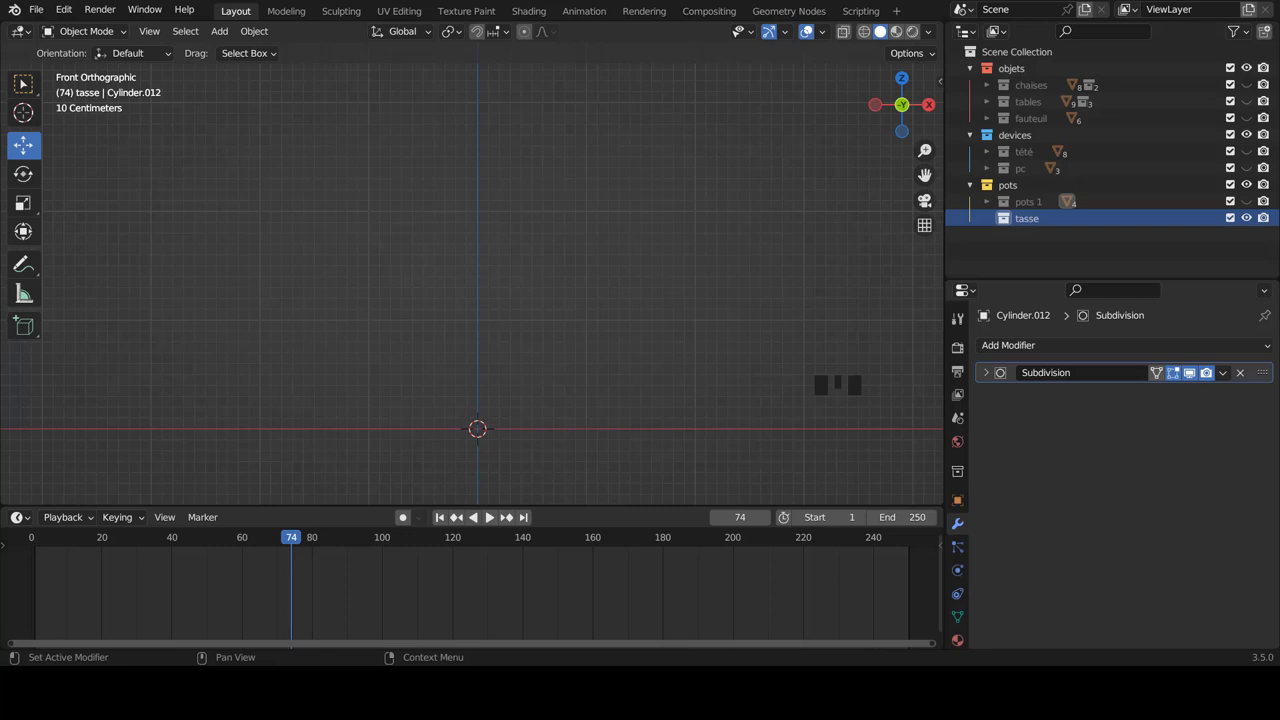
Add a default cylinder mesh at the origin inside the 'tasse' collection.
scroll(down, 3)
scroll(up, 3)
click(994, 494)
key(shift+a)
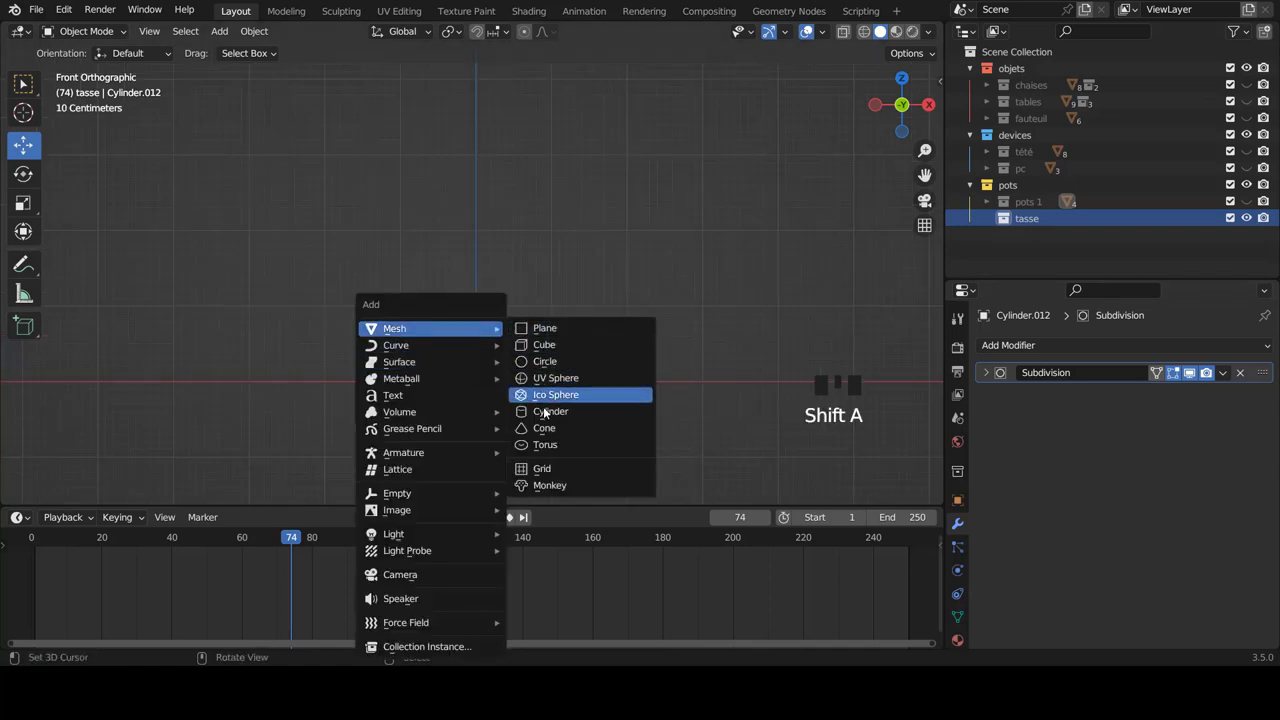
scroll(down, 3)
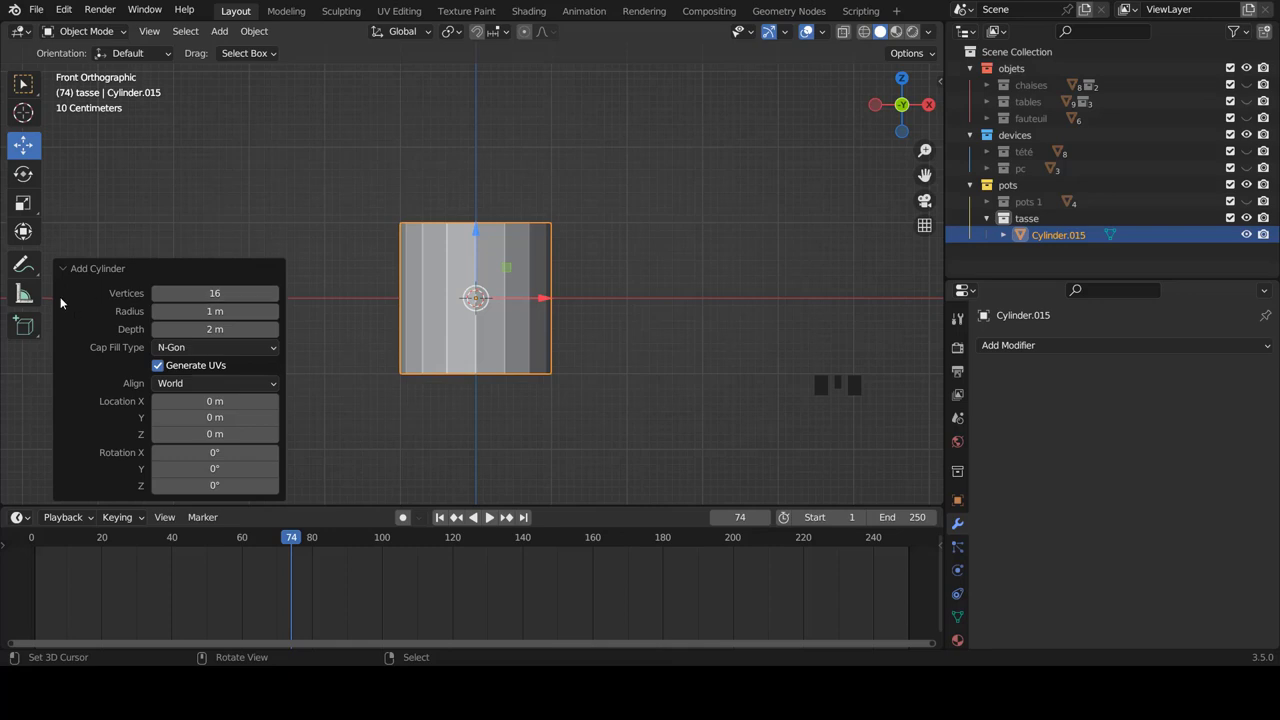
Enter Edit Mode and raise the cylinder mesh about 1 m so its base rests on the ground.
key(Tab)
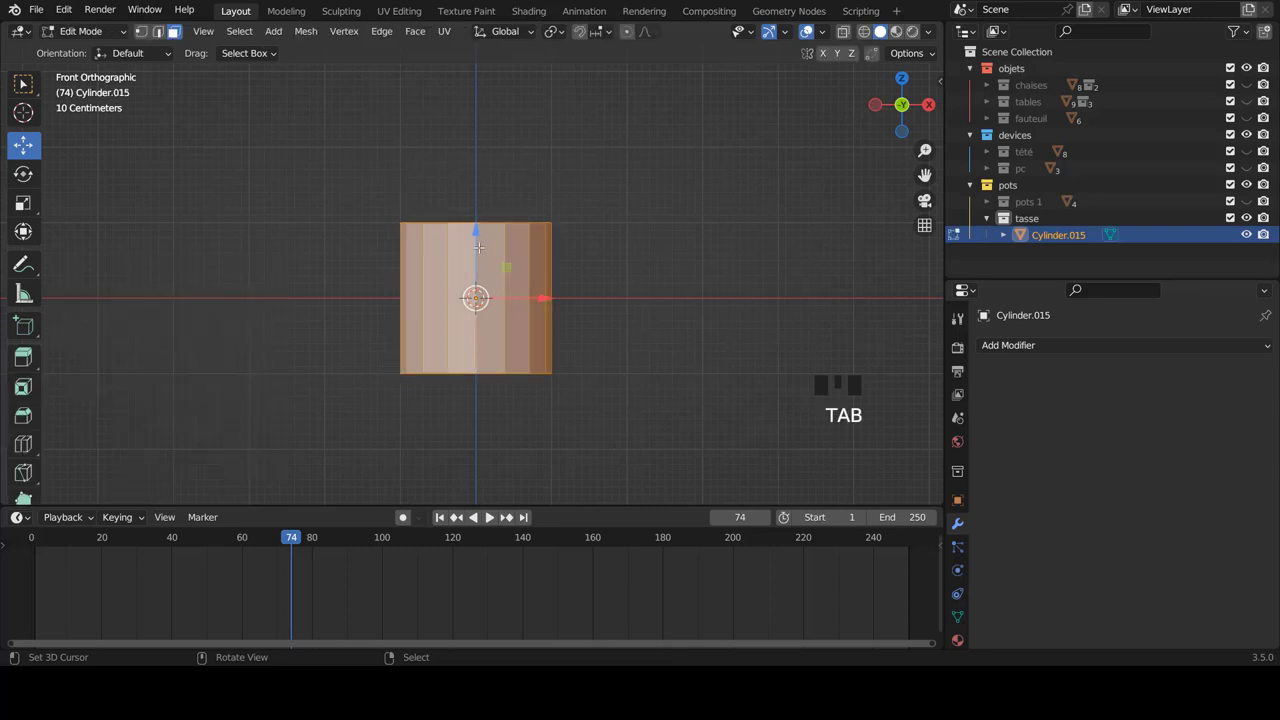
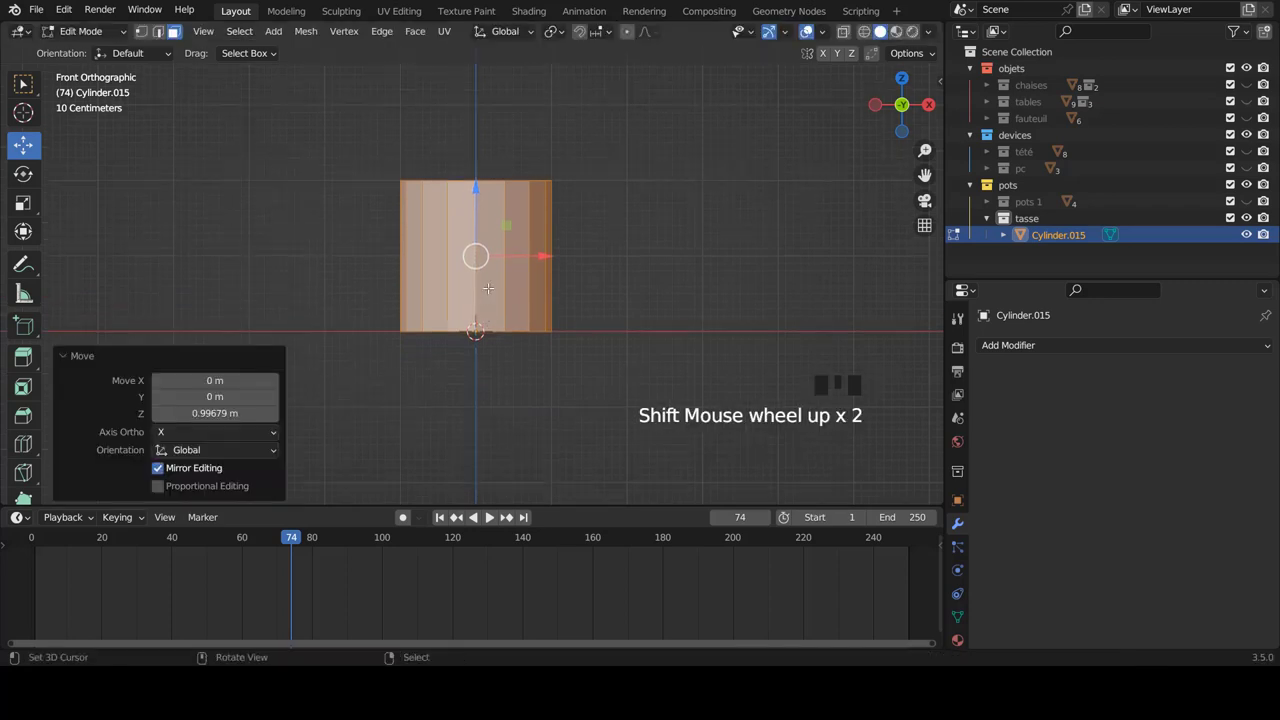
key(ctrl+Tab)
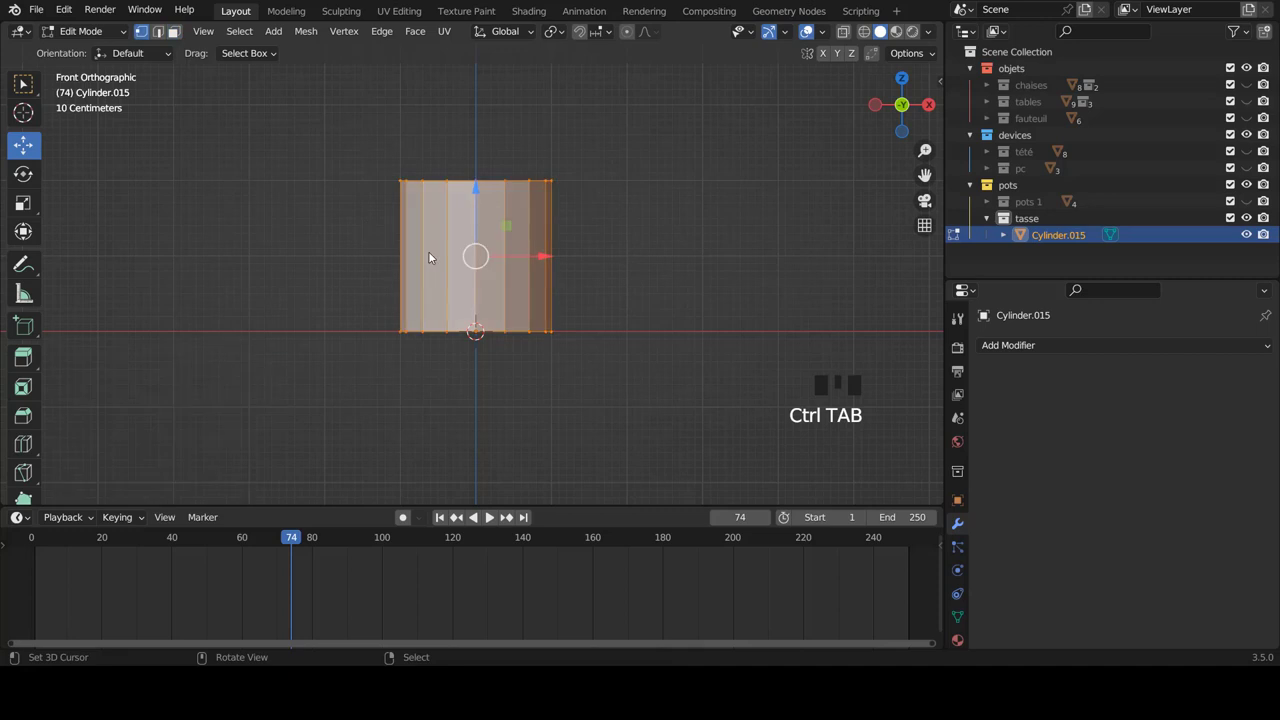
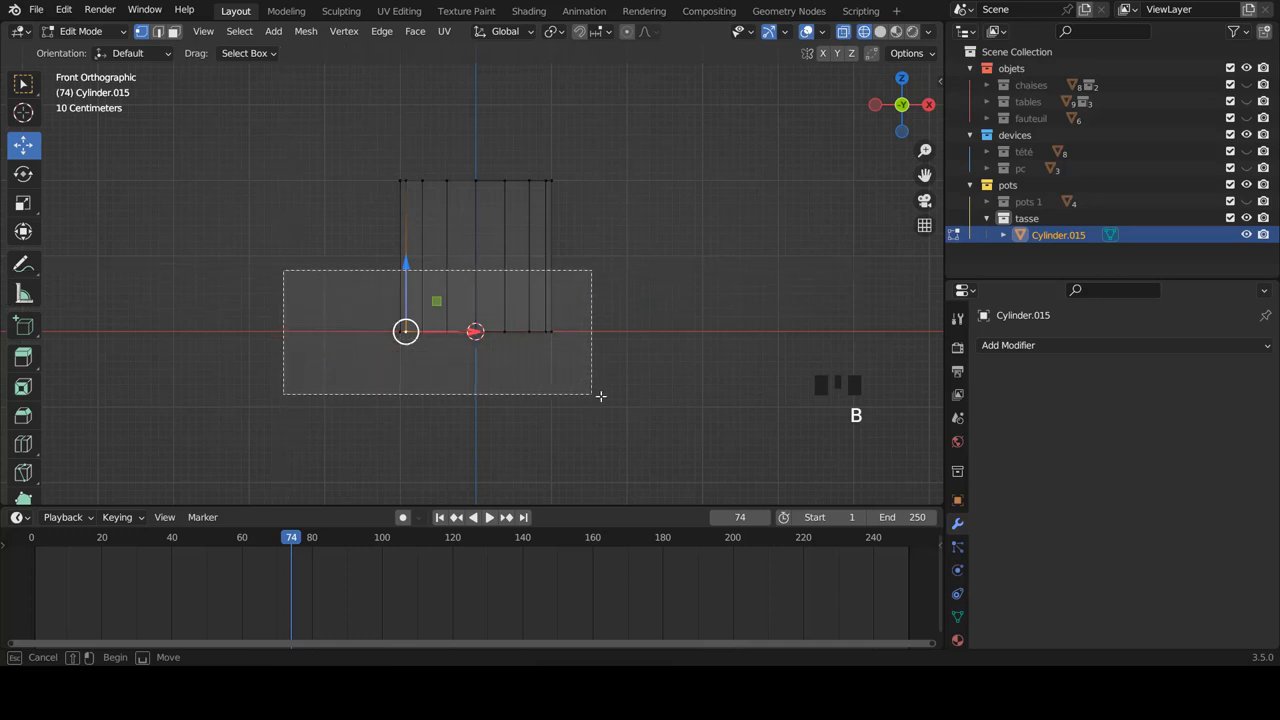
Flare the bottom ring outward about 1.28× and add a widened loop cut around the body.
key(s)
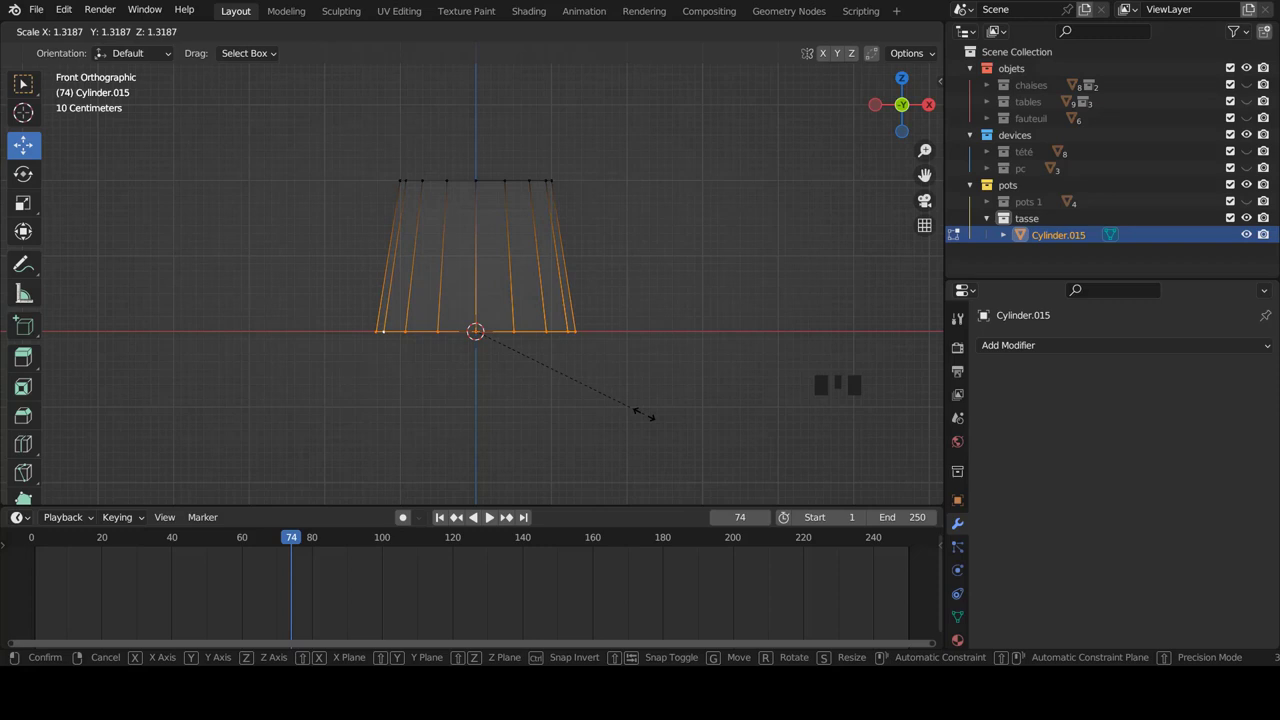
key(ctrl+r)
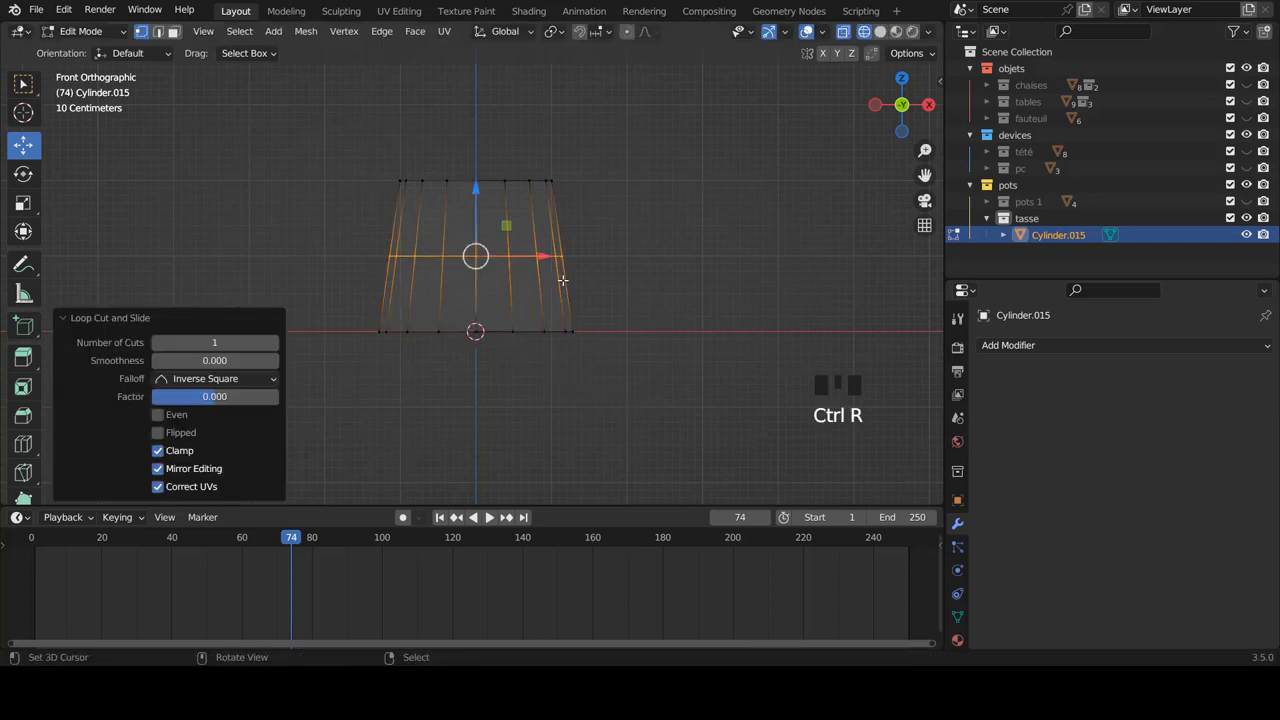
scroll(up, 3)
key(s)
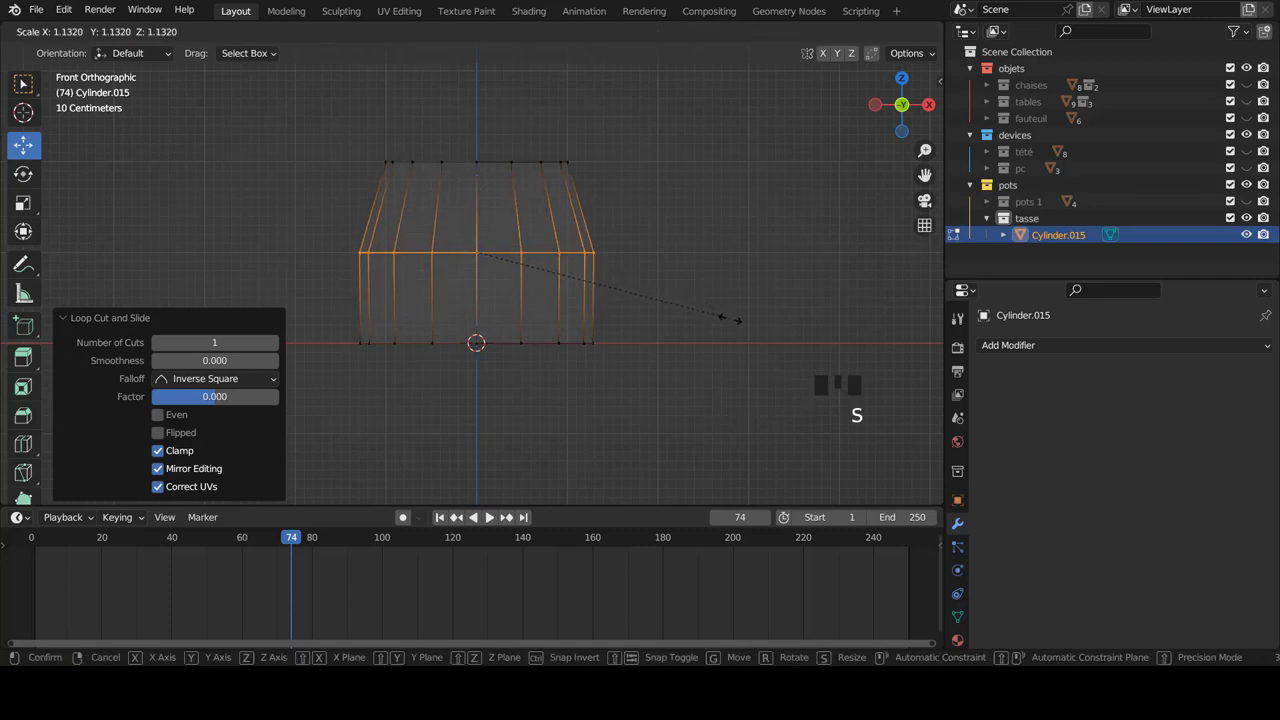
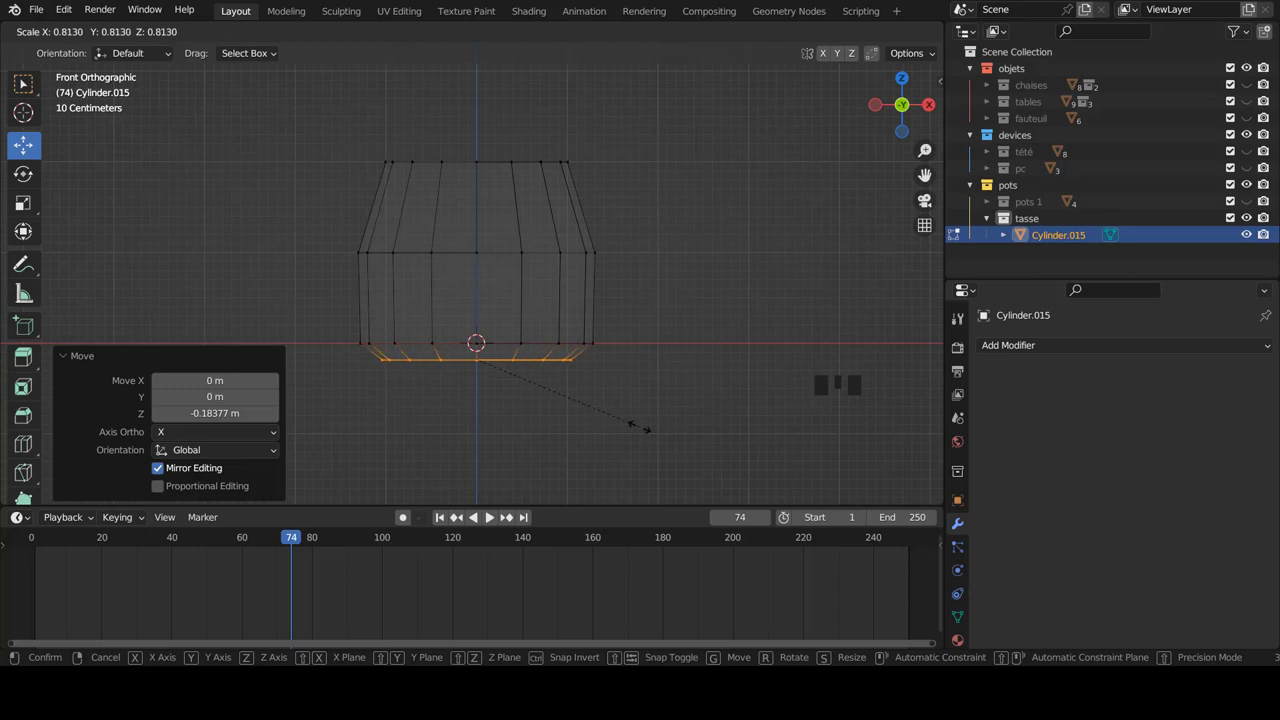
Extrude a base ring beneath the cup, tapering it inward and lowering it slightly.
scroll(down, 3)
scroll(up, 3)
key(z)
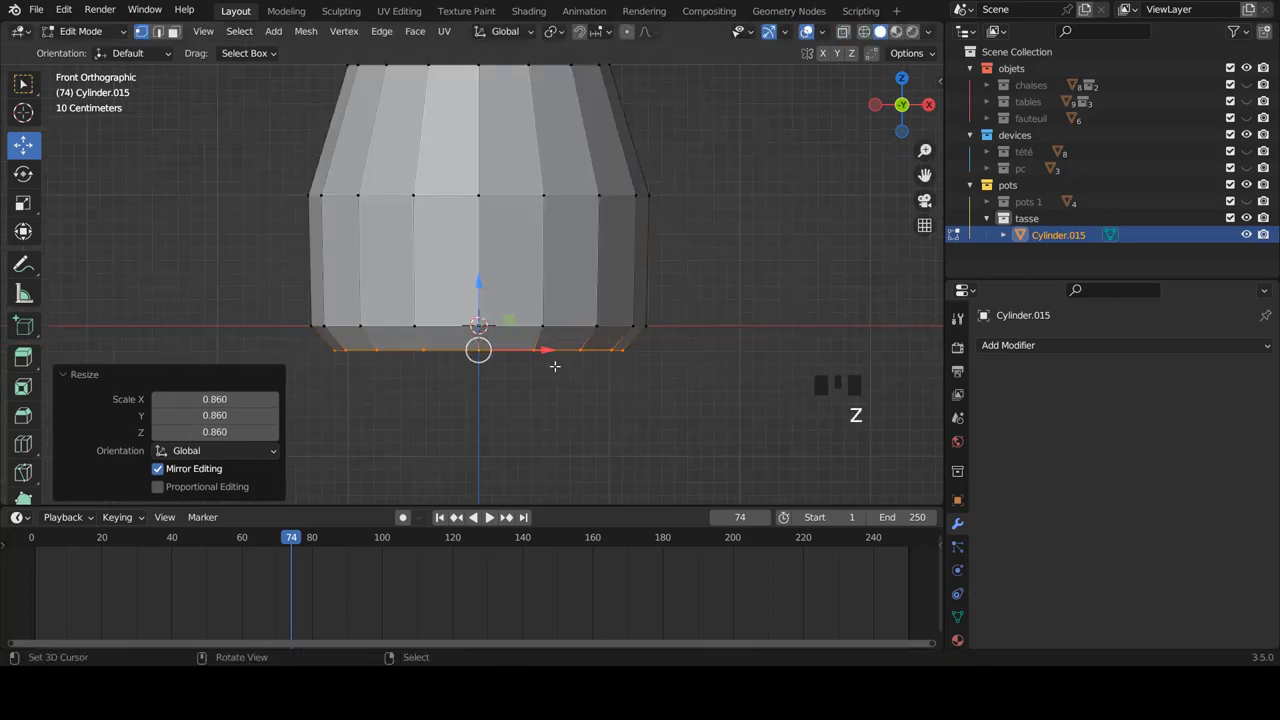
key(z)
key(e)
key(s)
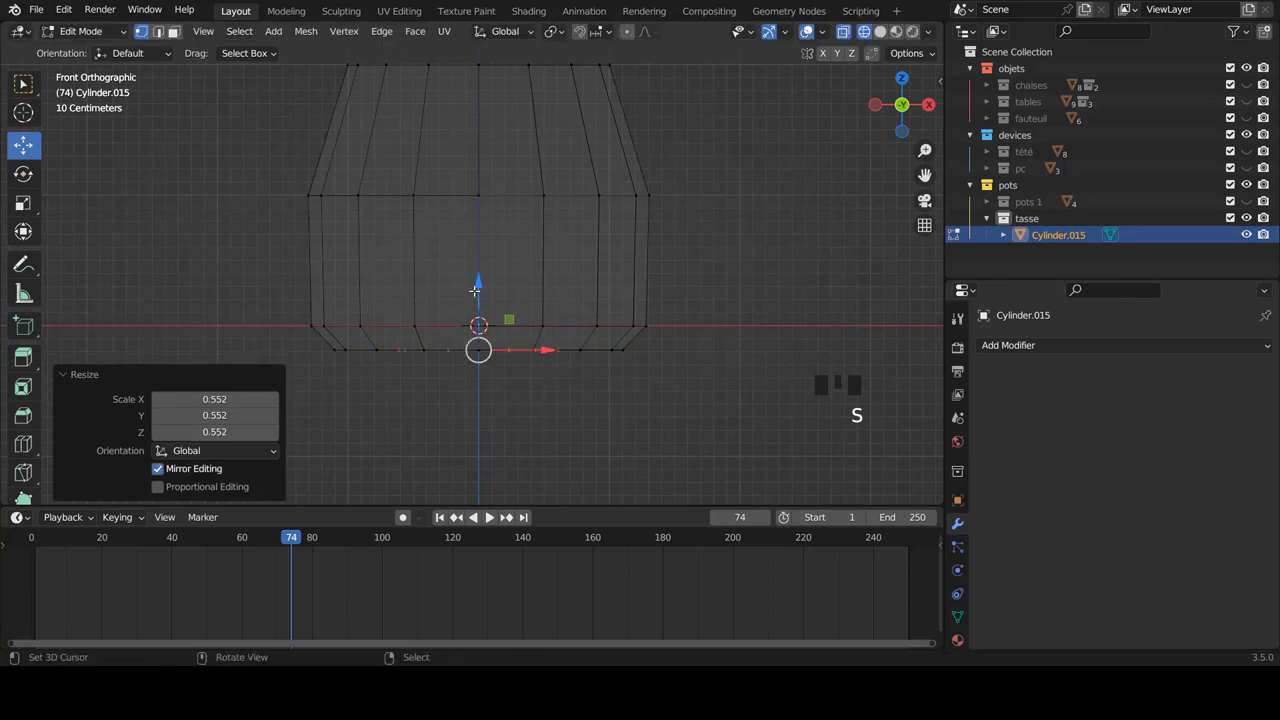
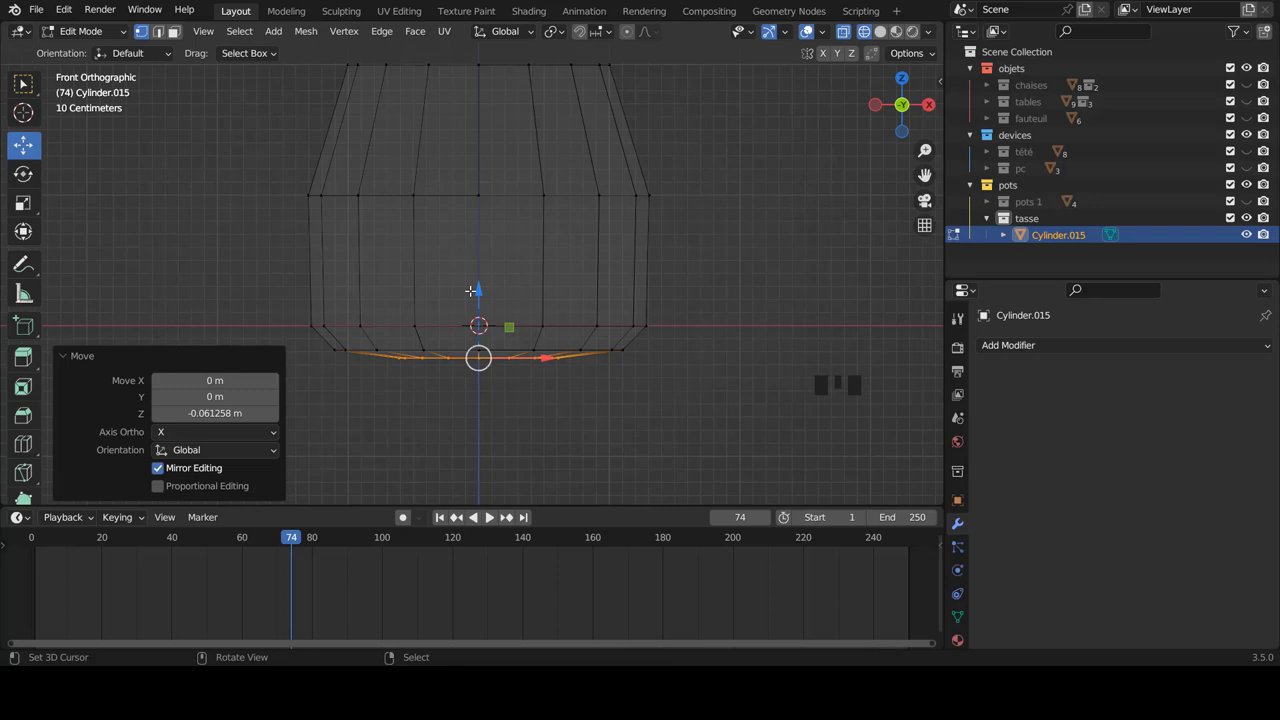
Add another loop cut across the lower body and resize it.
key(ctrl+r)
key(s)
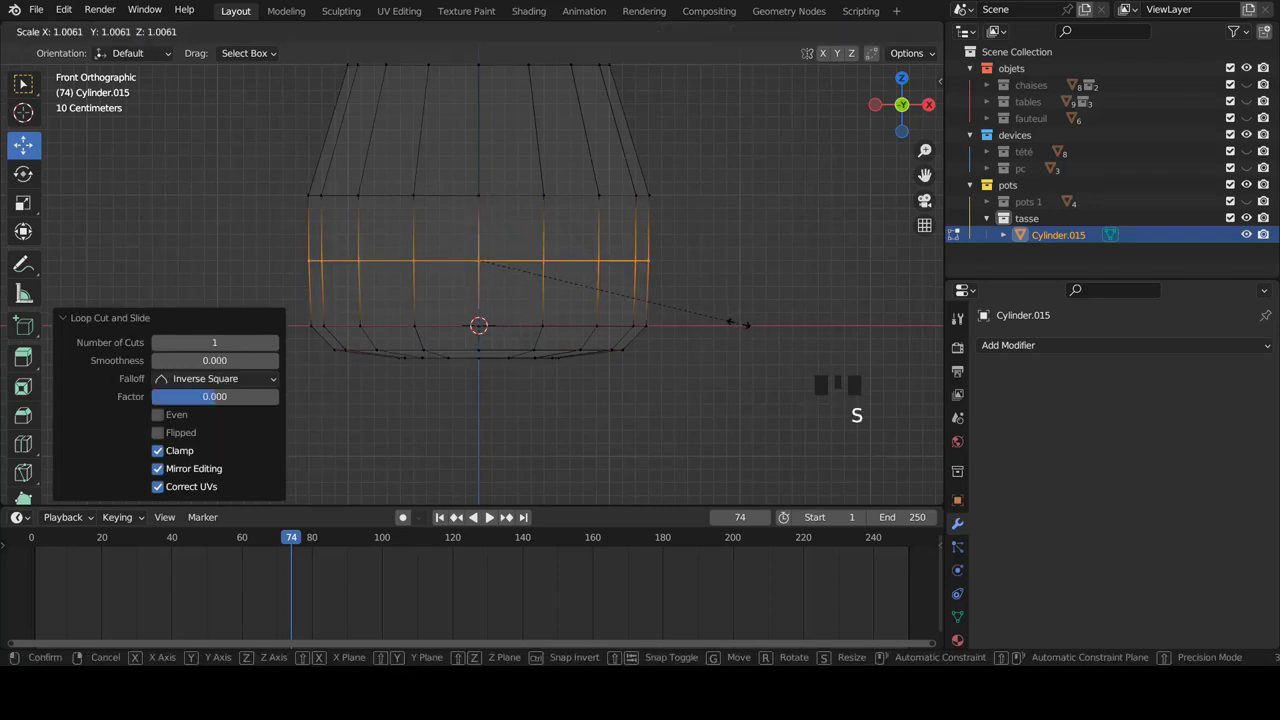
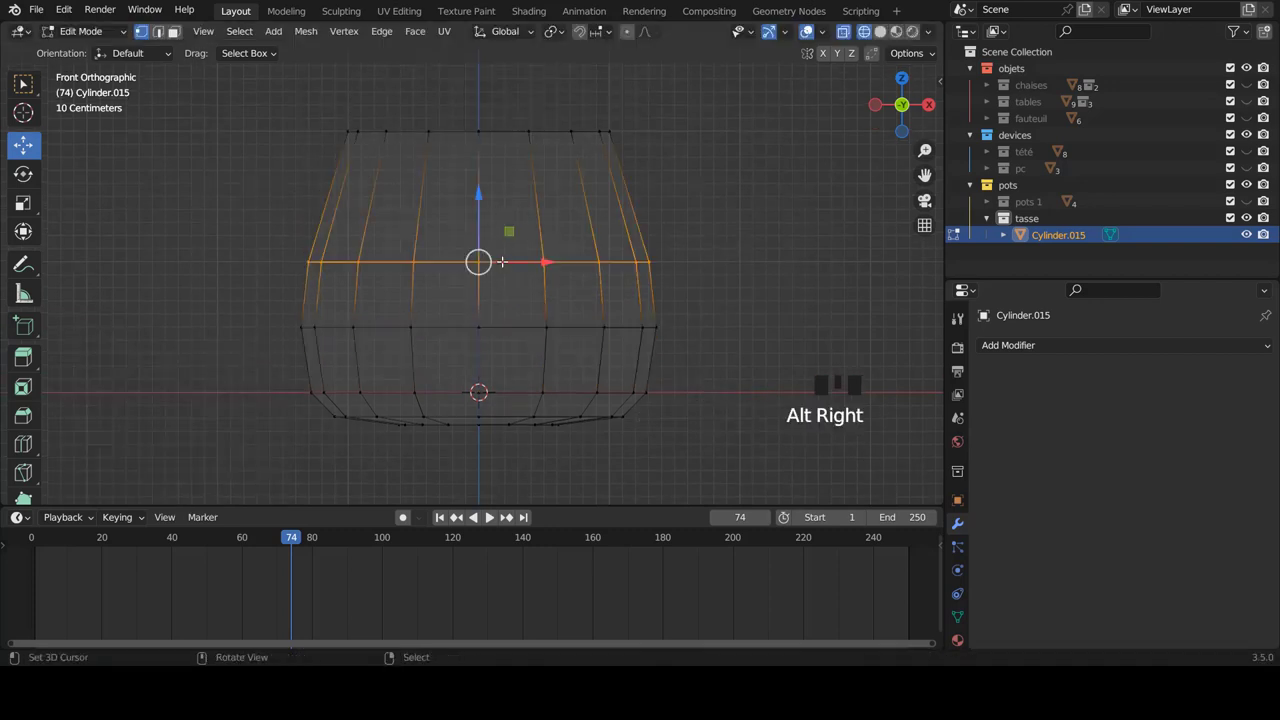
Bevel the selected horizontal loop to add rounding rows of faces on the body.
key(ctrl+e)
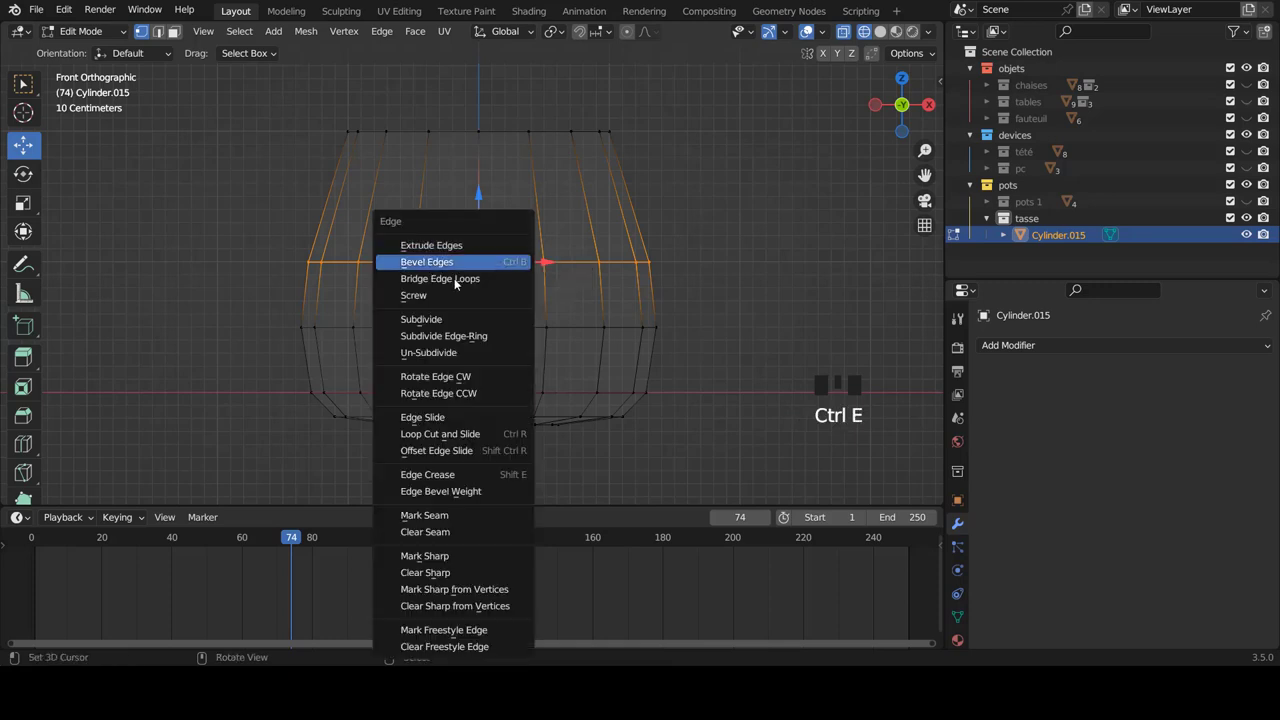
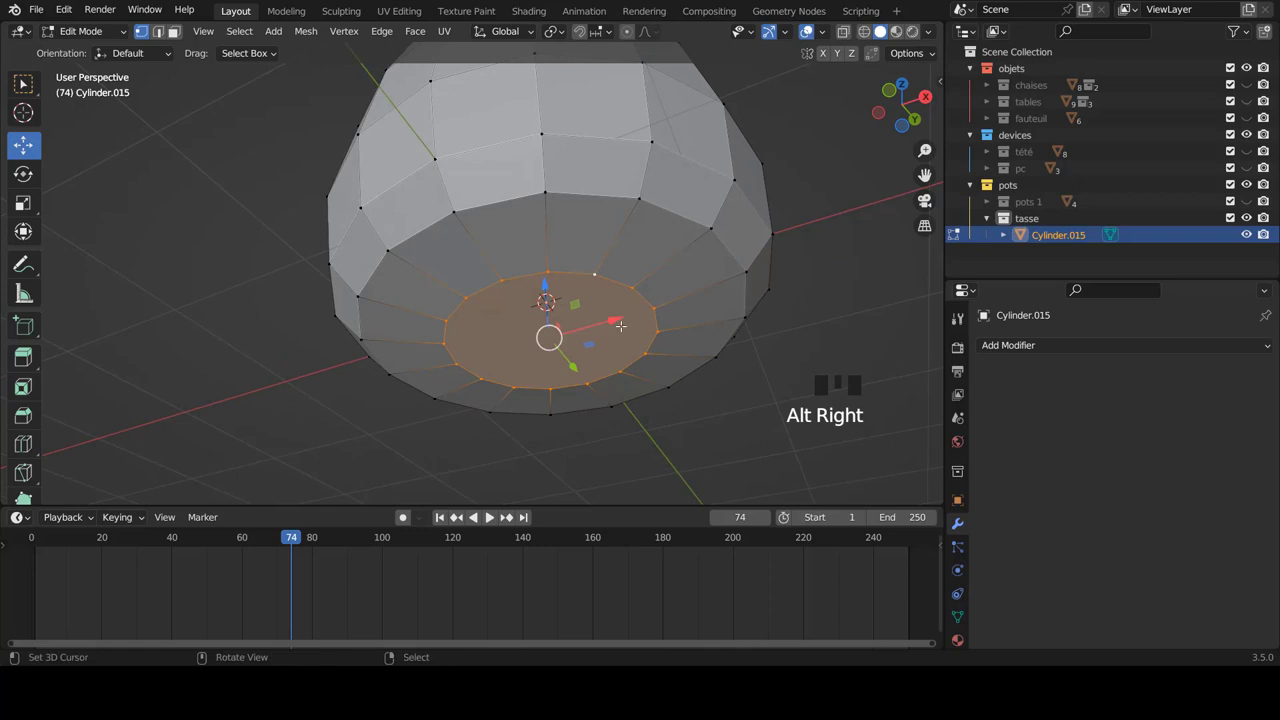
Inset the bottom face into an inner ring about 0.25 m thick and return to Object Mode.
key(i)
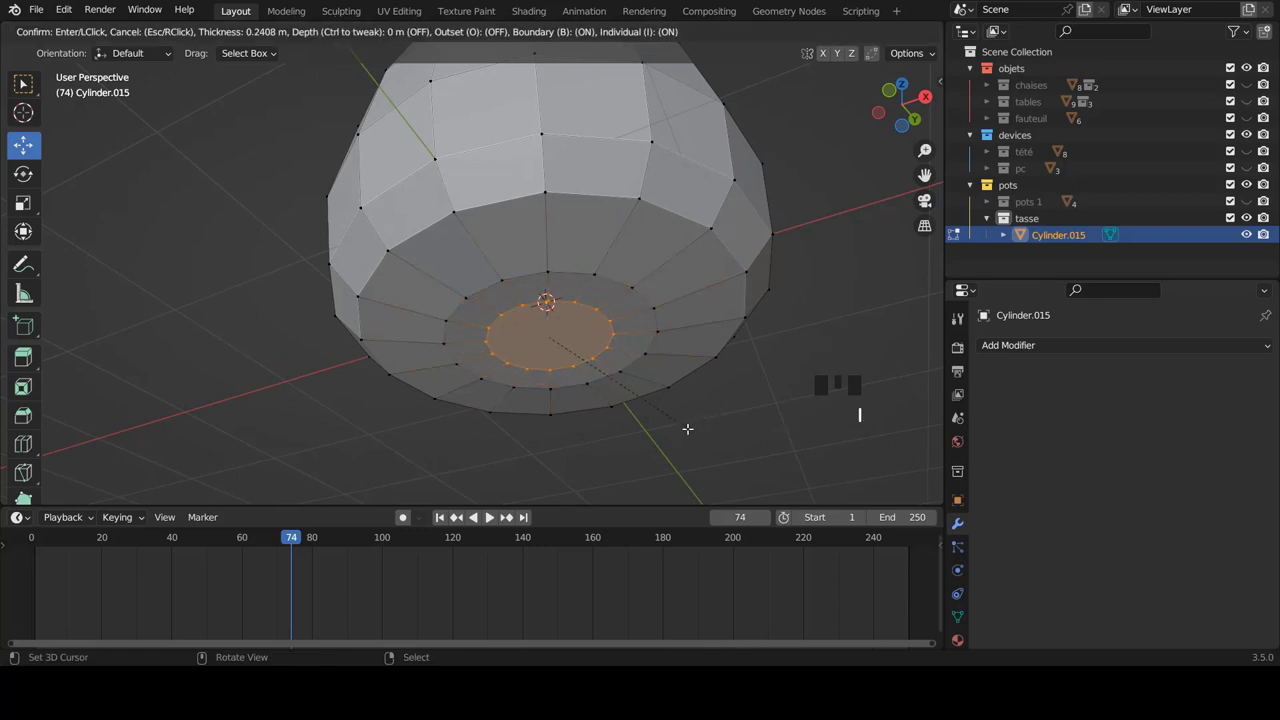
key(i)
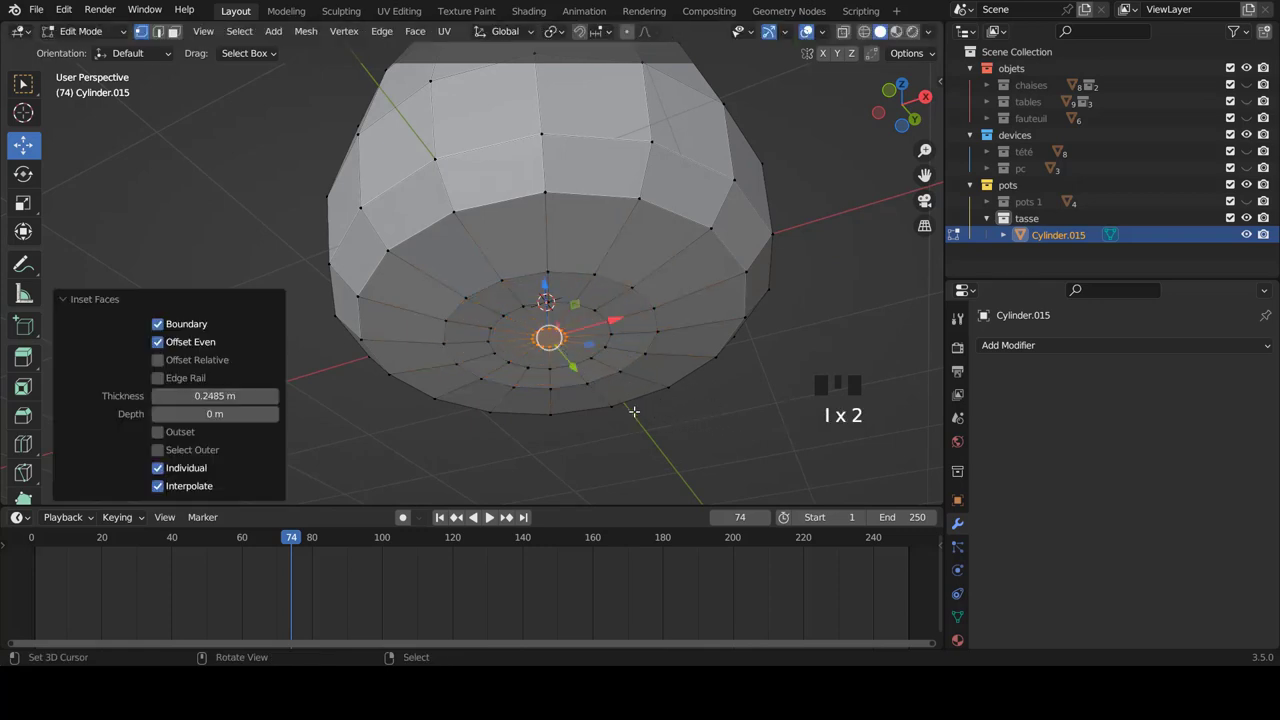
key(Tab)
scroll(down, 3)
drag(582, 314, 628, 379)
key(KP_1)
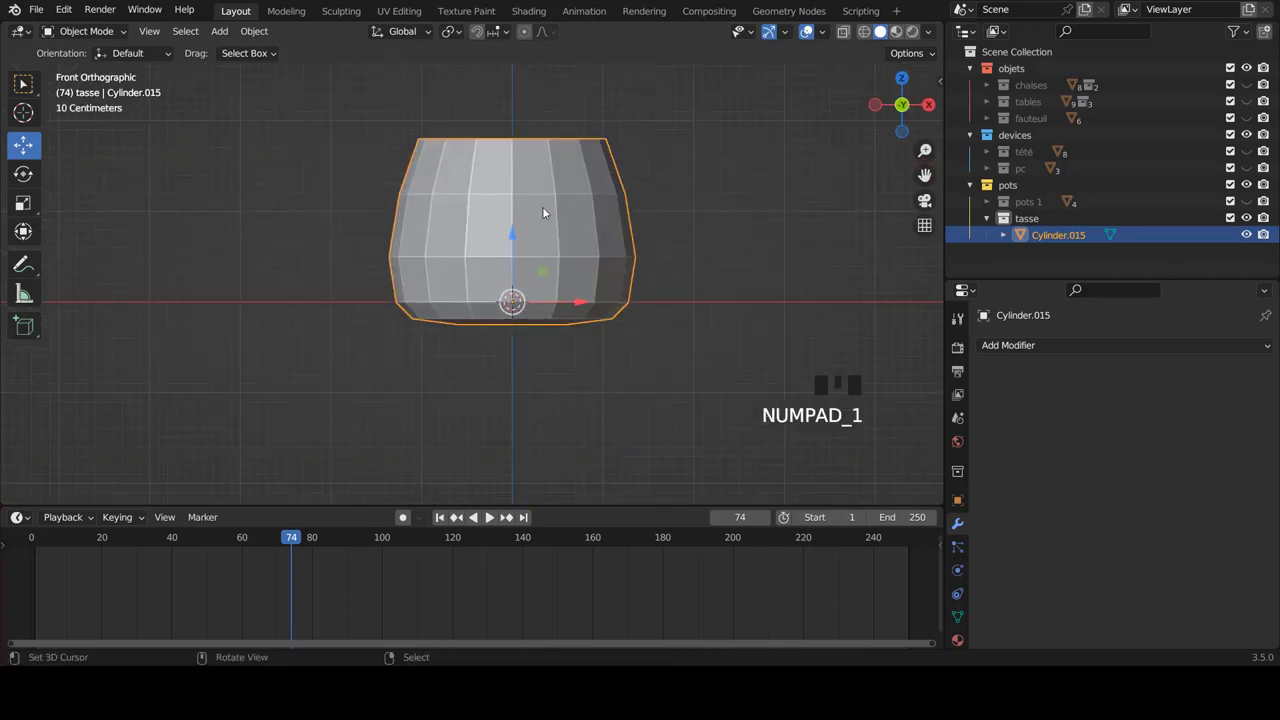
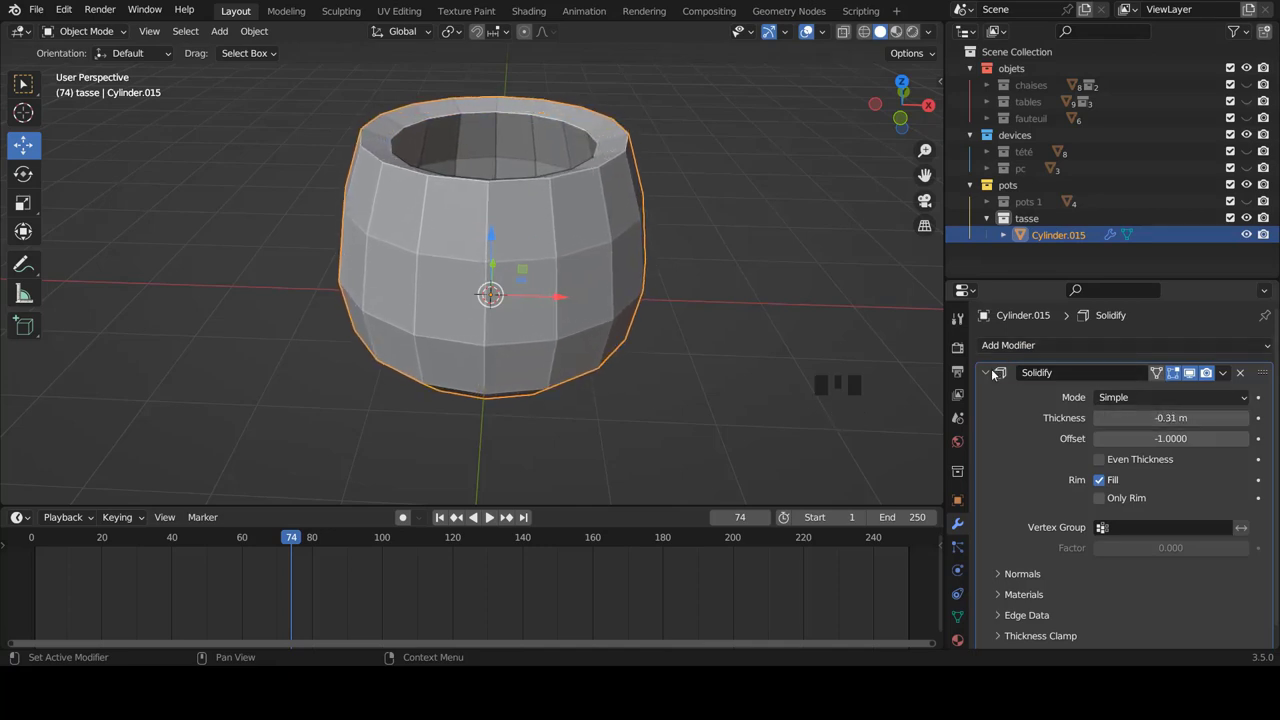
Orbit and zoom to look into the cup after solidifying its walls to about 0.31 m.
drag(1231, 373, 542, 223)
scroll(up, 3)
middle_click(546, 238)
scroll(up, 3)
drag(668, 194, 451, 251)
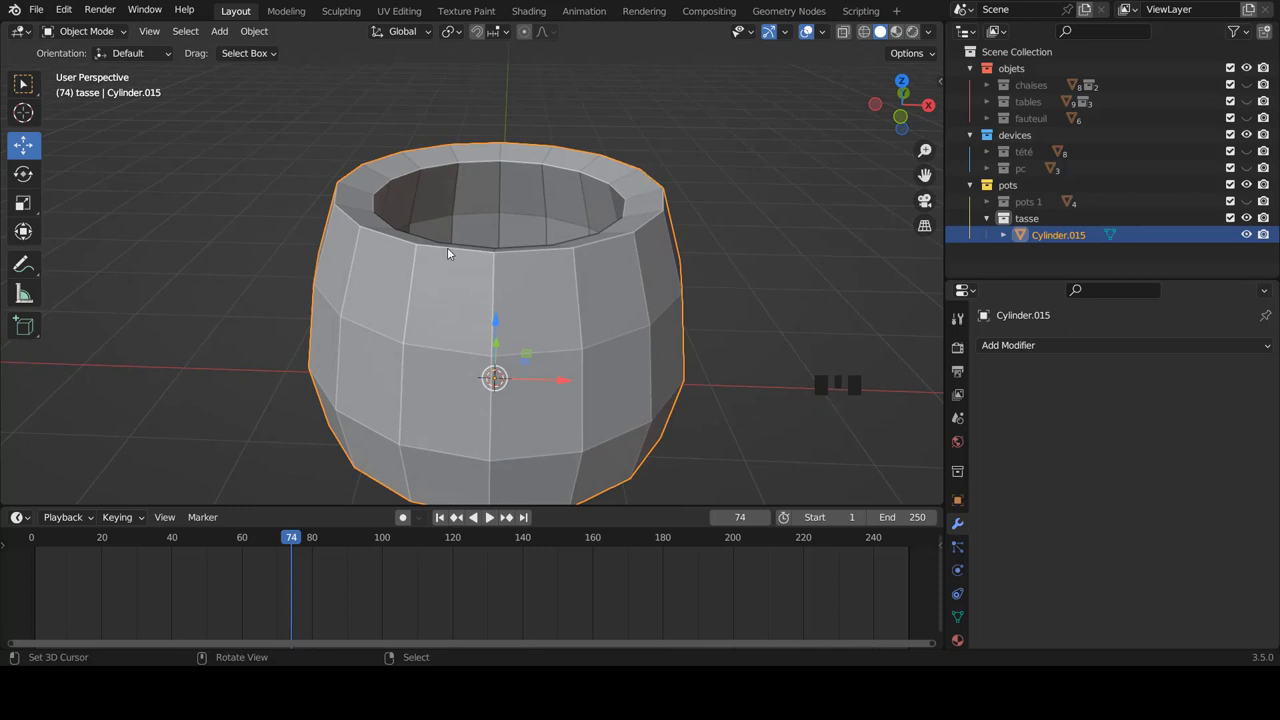
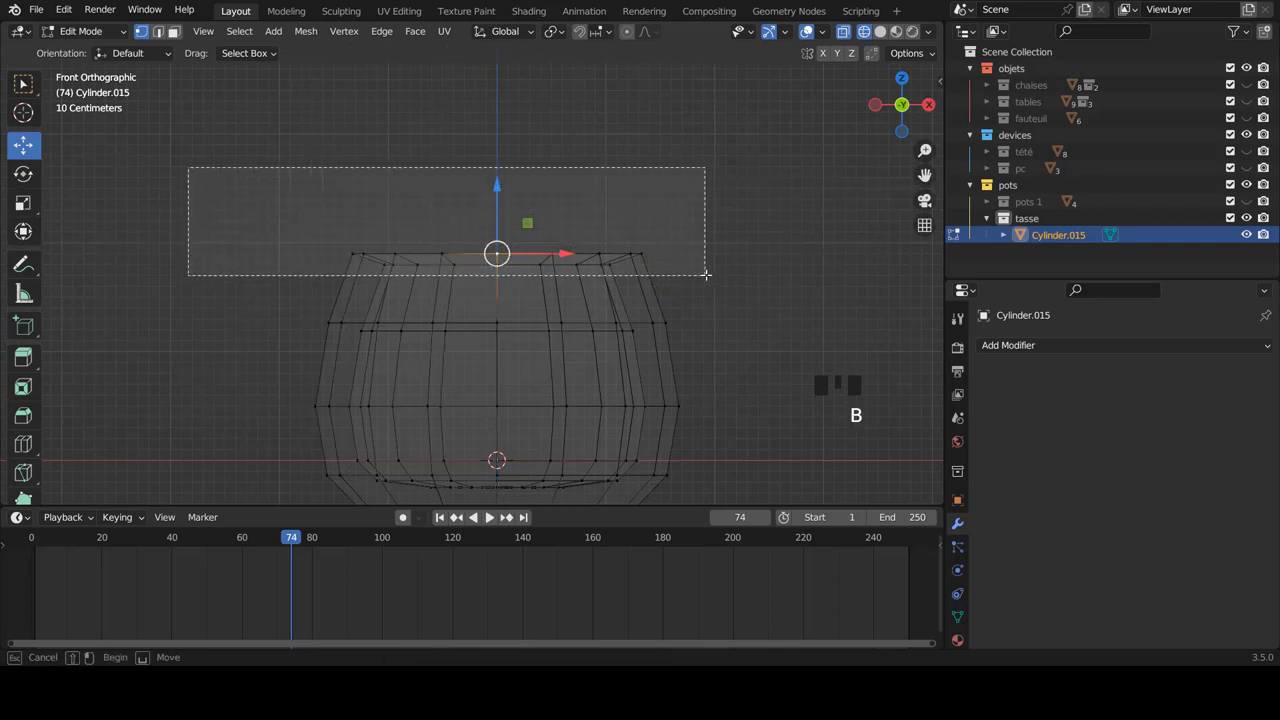
Scale the rim vertices to zero on Z so the top edge is flat, then return to Object Mode.
key(s)
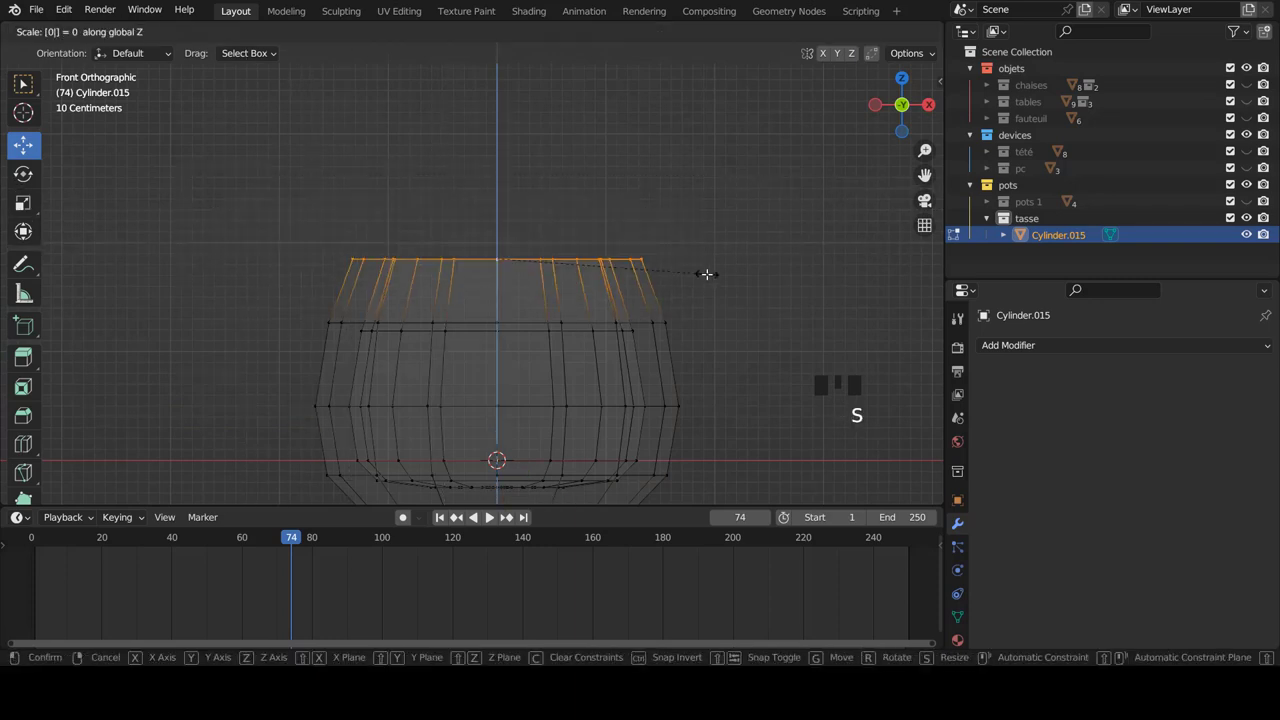
key(z)
key(Tab)
scroll(down, 3)
drag(631, 282, 604, 246)
scroll(down, 3)
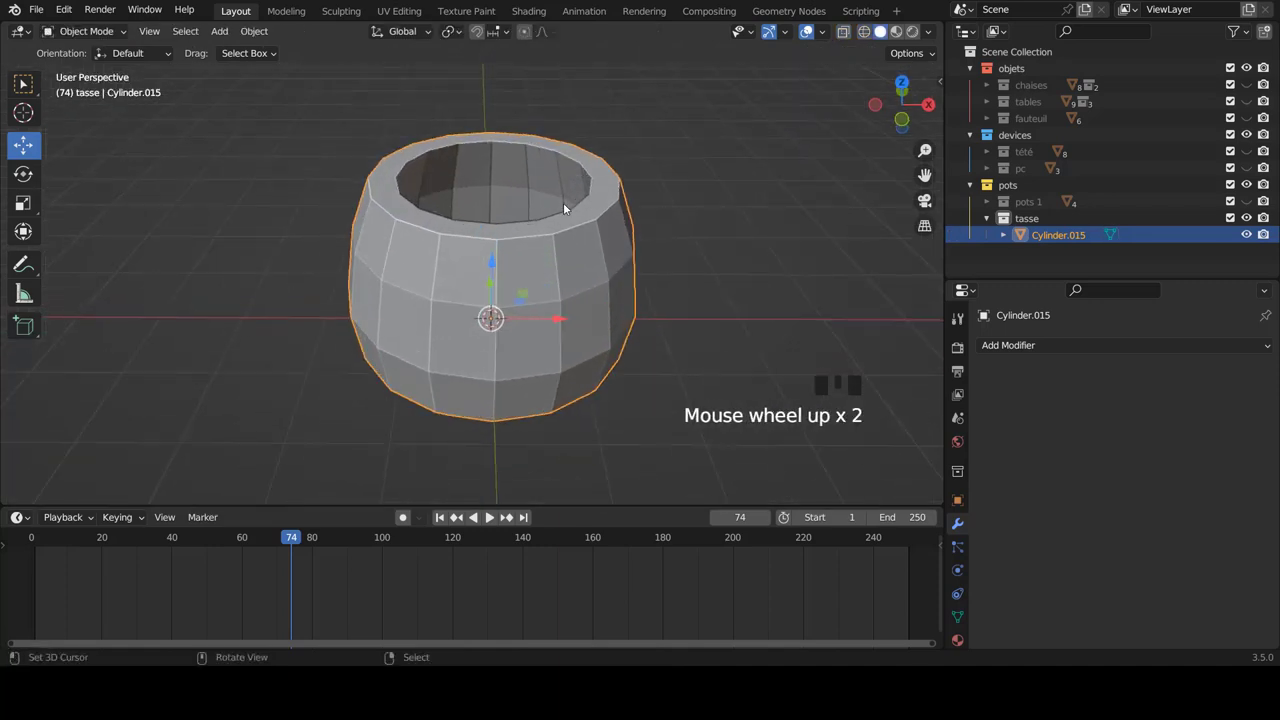
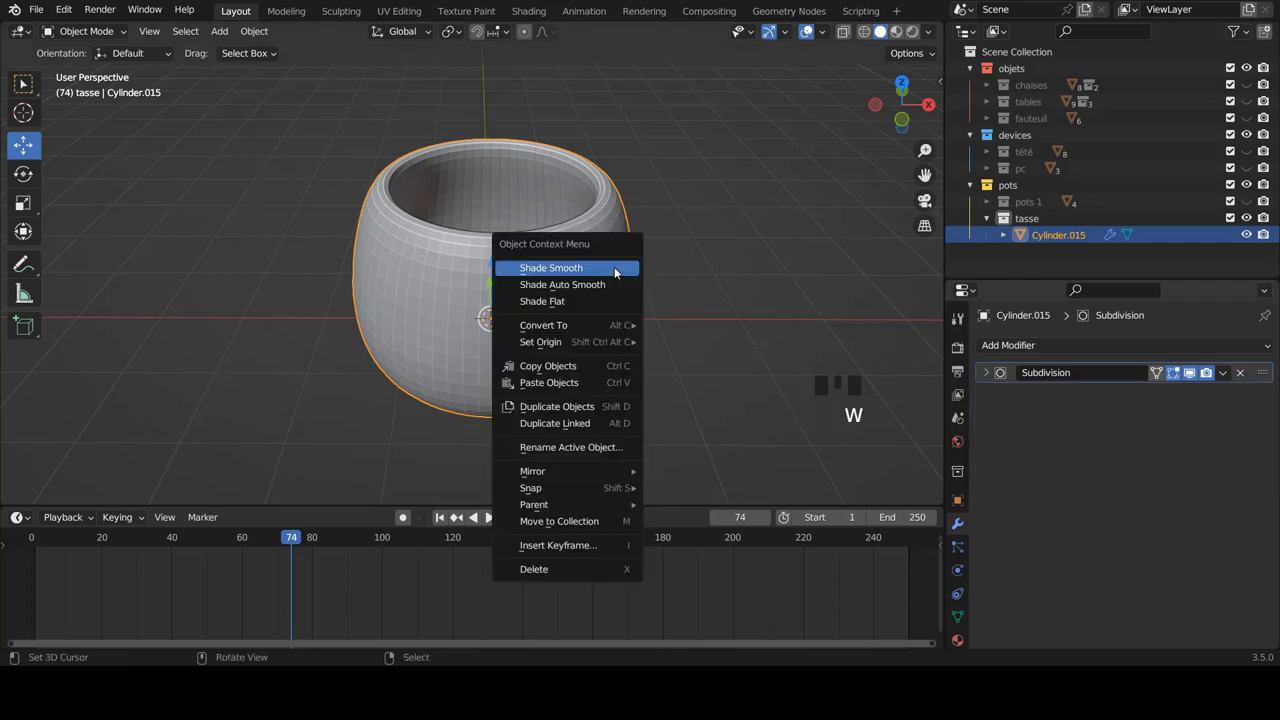
Add edge loops hugging the cup's rim to sharpen it and return to Object Mode.
key(Tab)
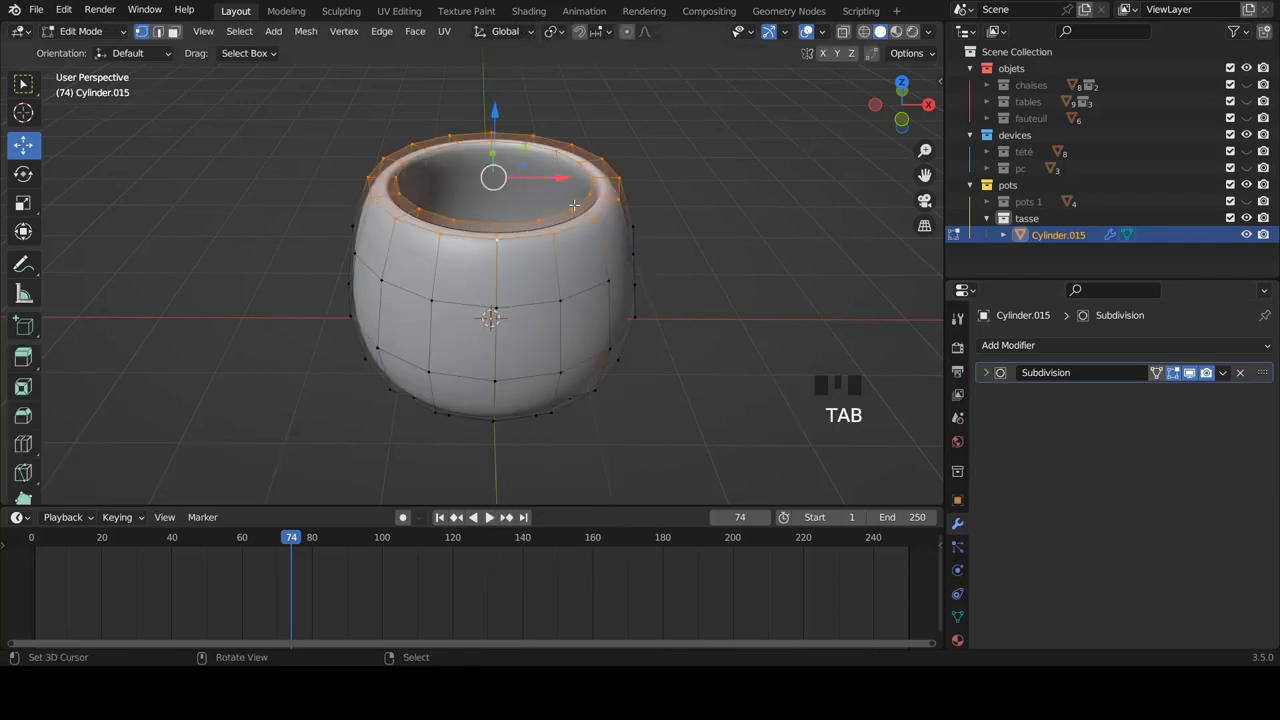
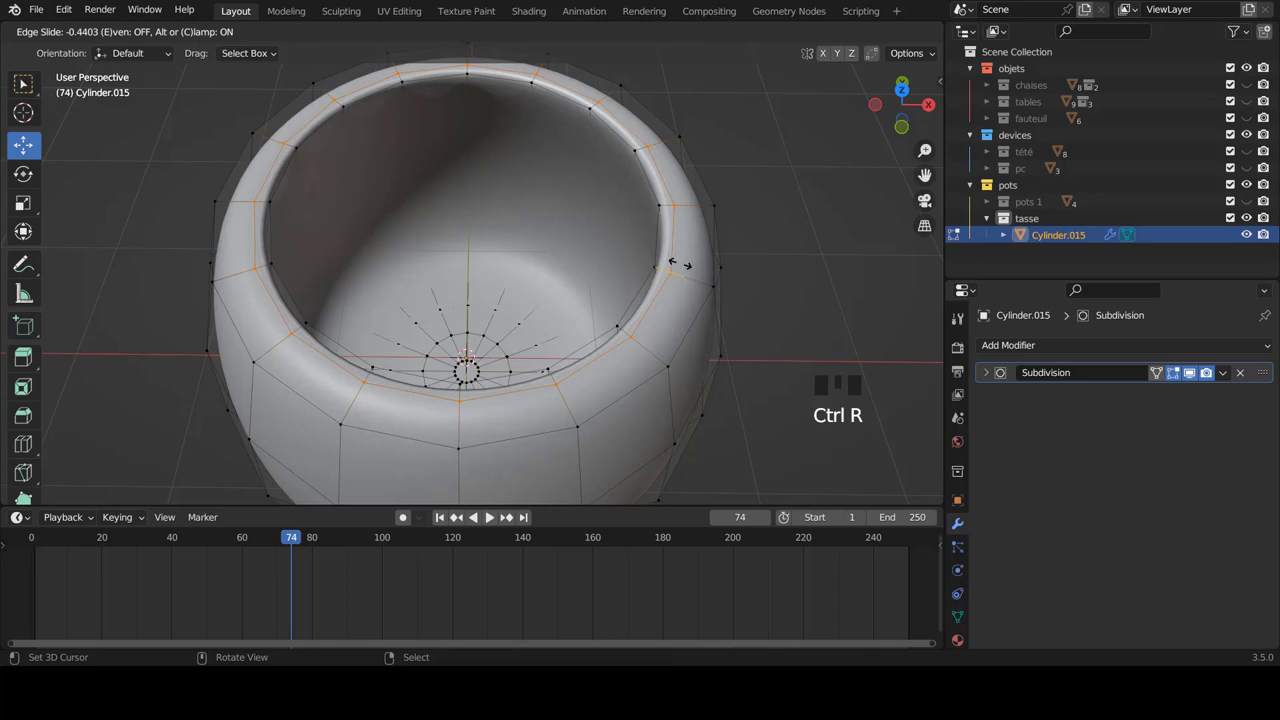
key(ctrl+r)
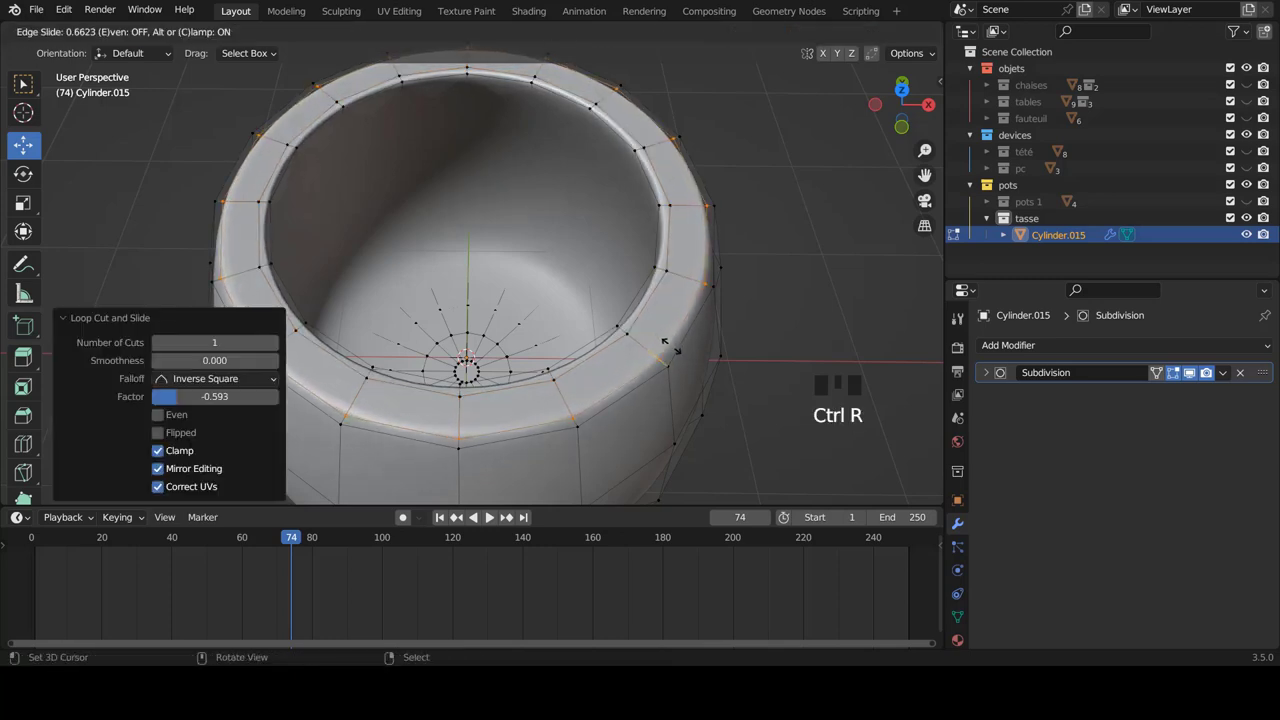
key(ctrl+r)
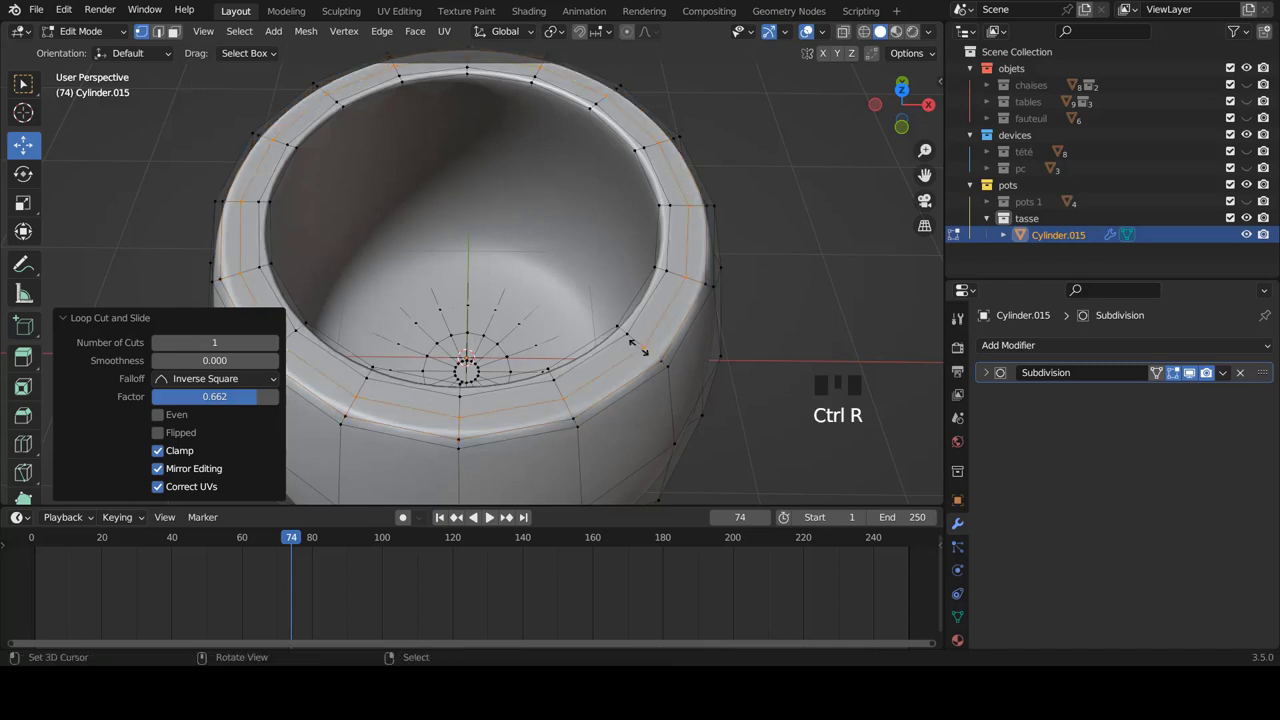
key(Tab)
scroll(down, 3)
drag(605, 297, 630, 306)
View the cup straight from the front and zoom out to frame it.
key(KP_1)
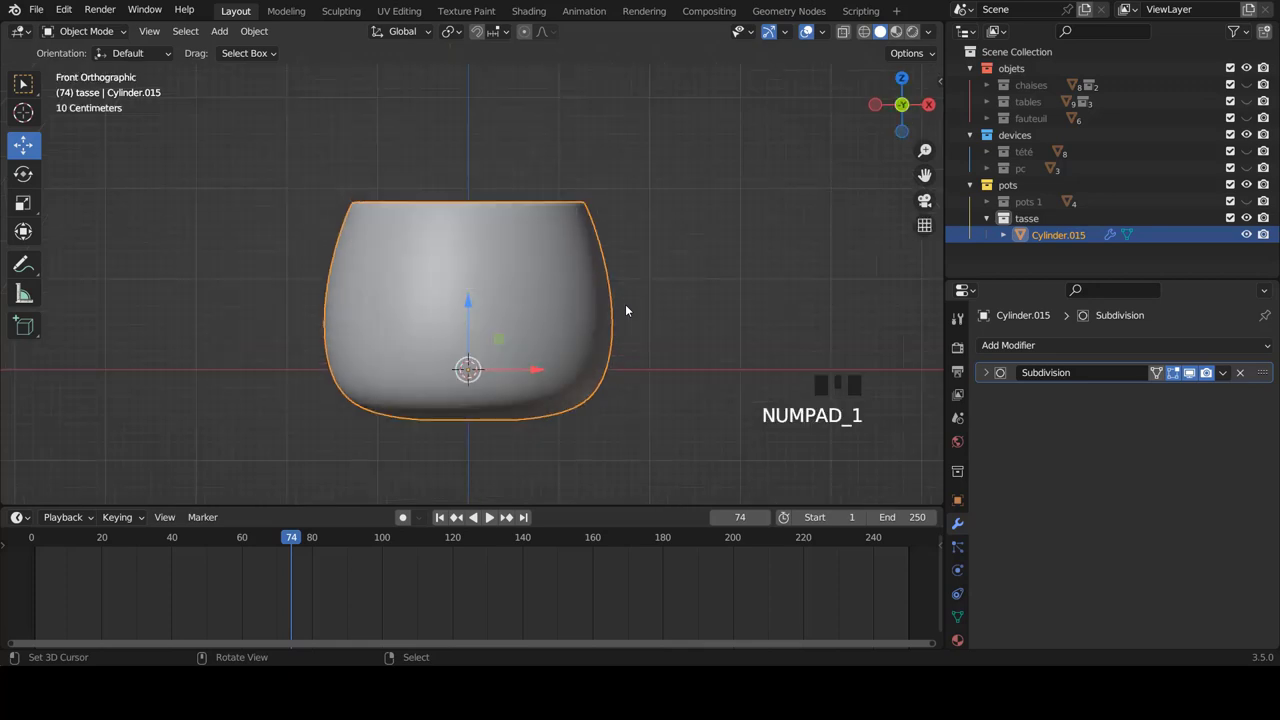
scroll(down, 3)
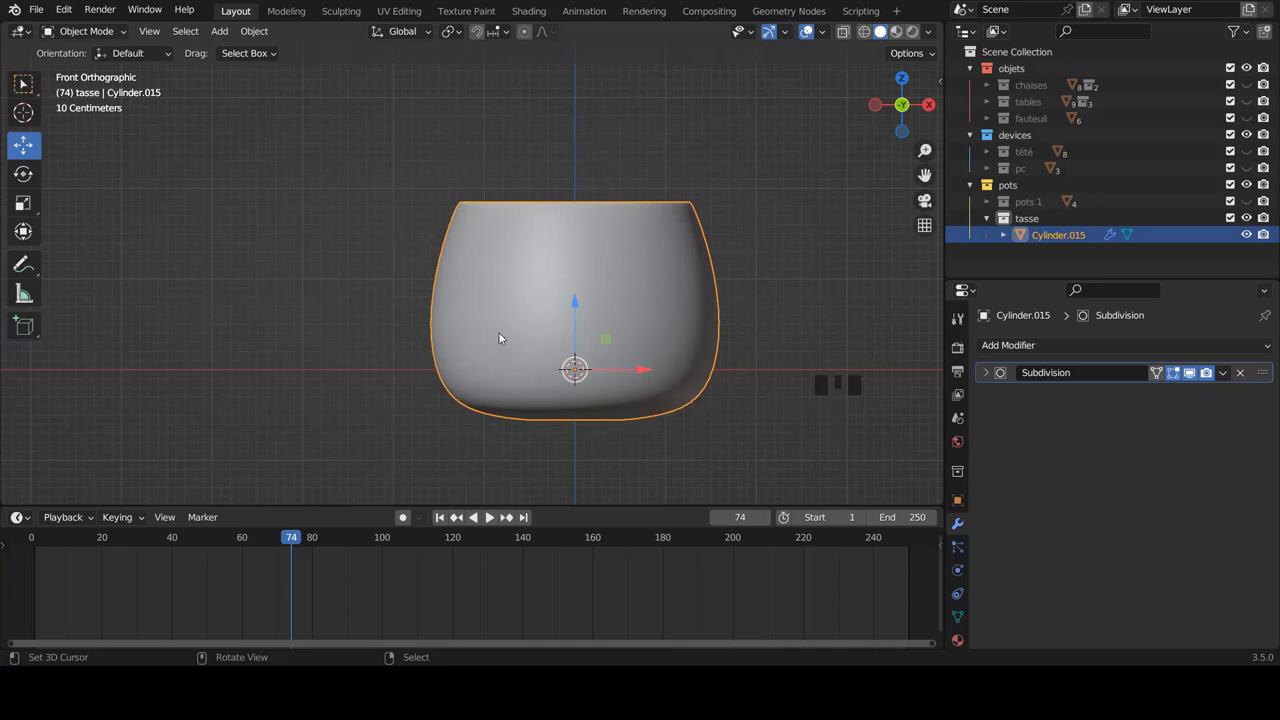
scroll(down, 3)
scroll(up, 3)
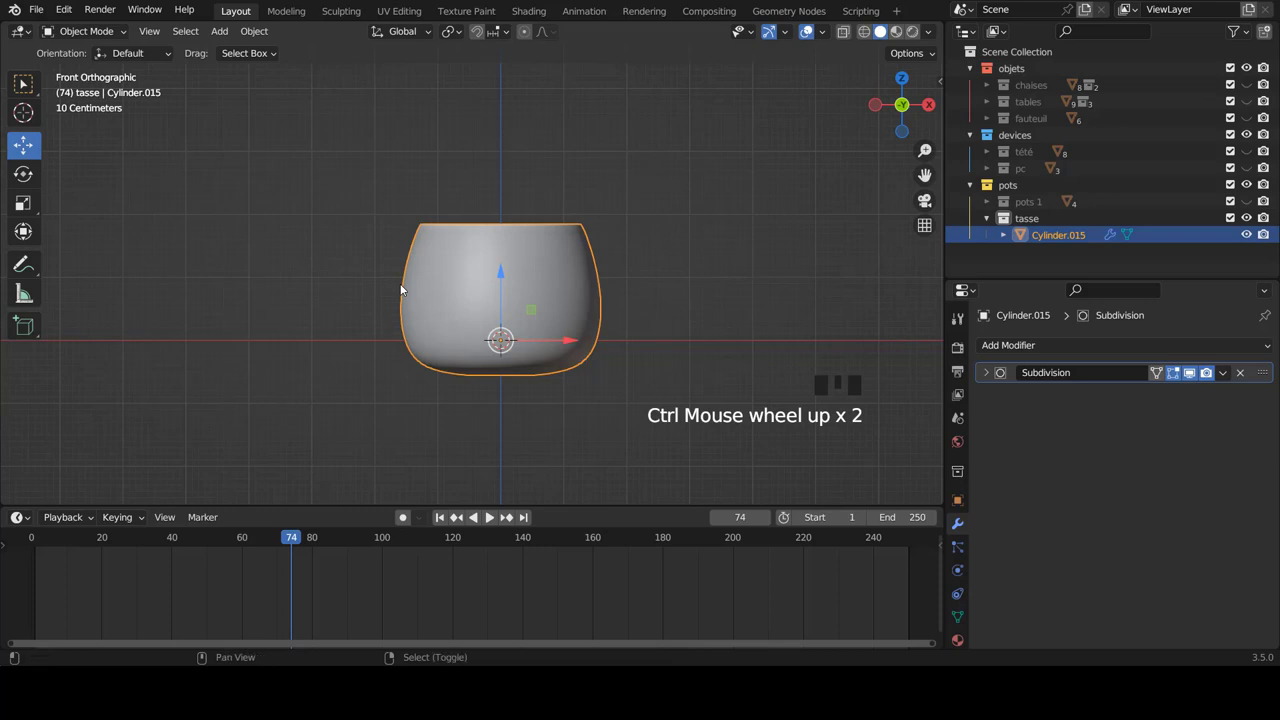
Add a torus, turn it upright 90°, scale it to about 0.59 and move it to the cup's left side.
key(shift+a)
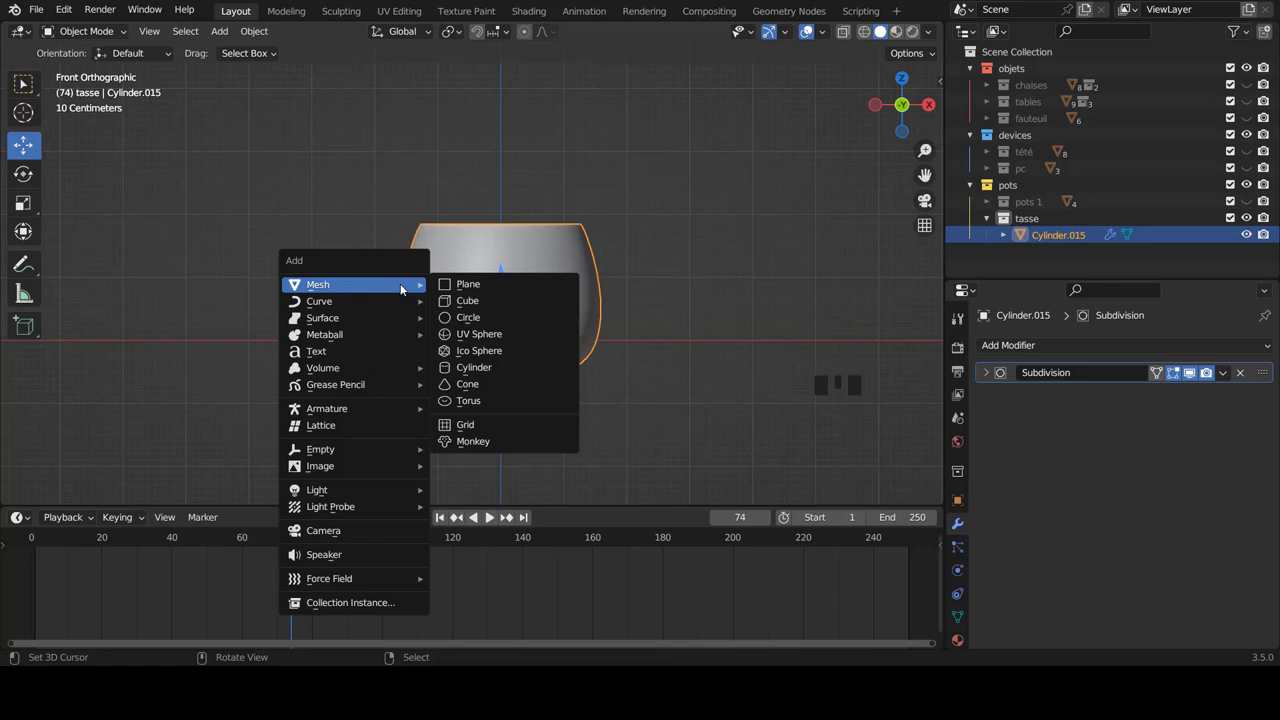
key(shift+a)
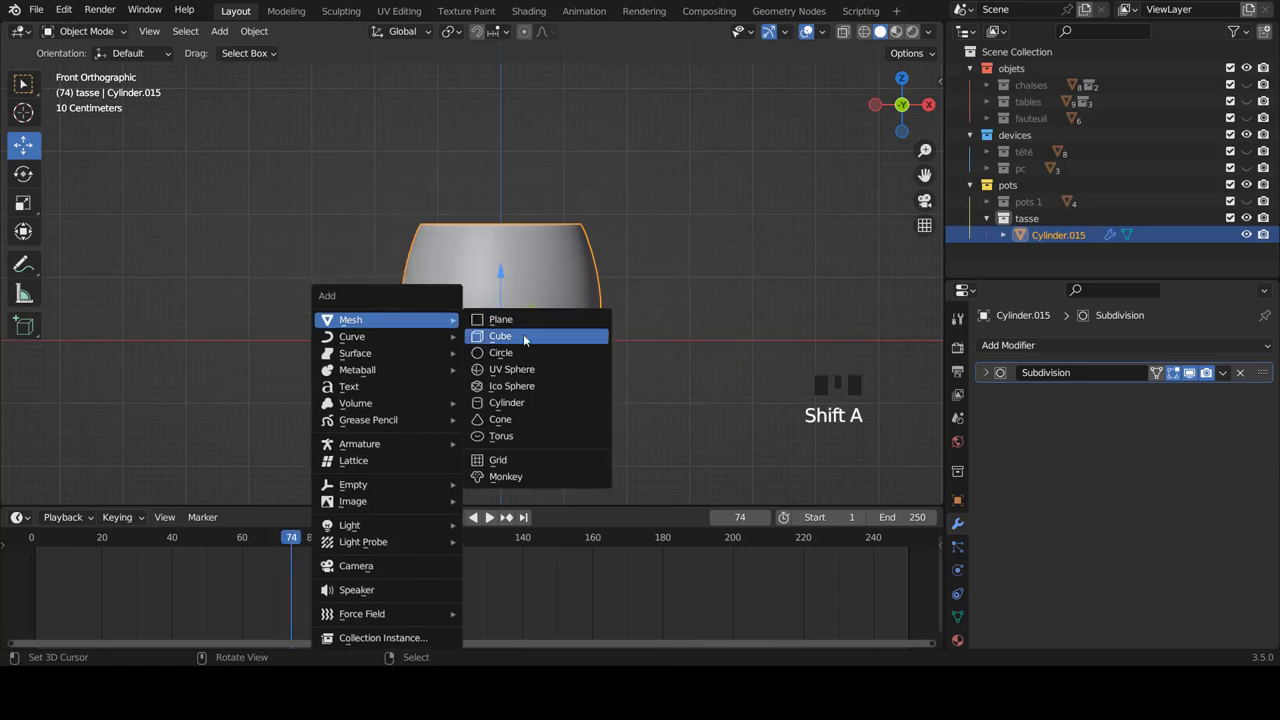
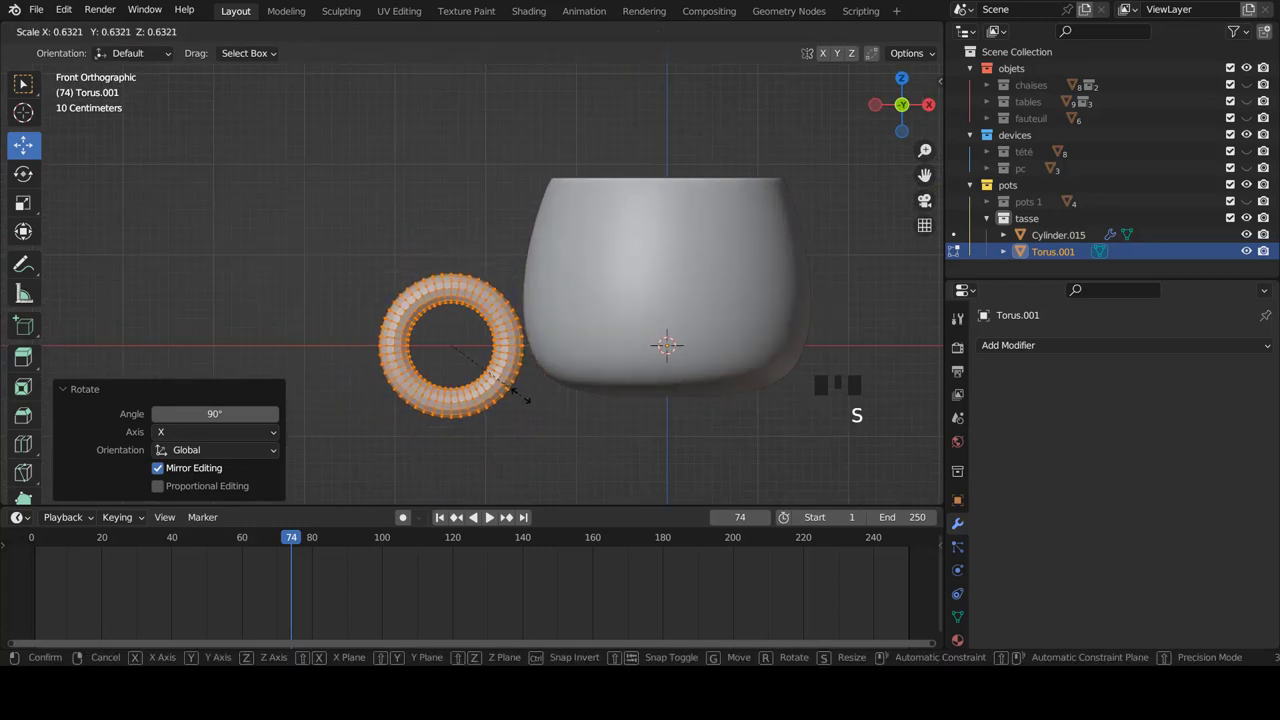
key(g)
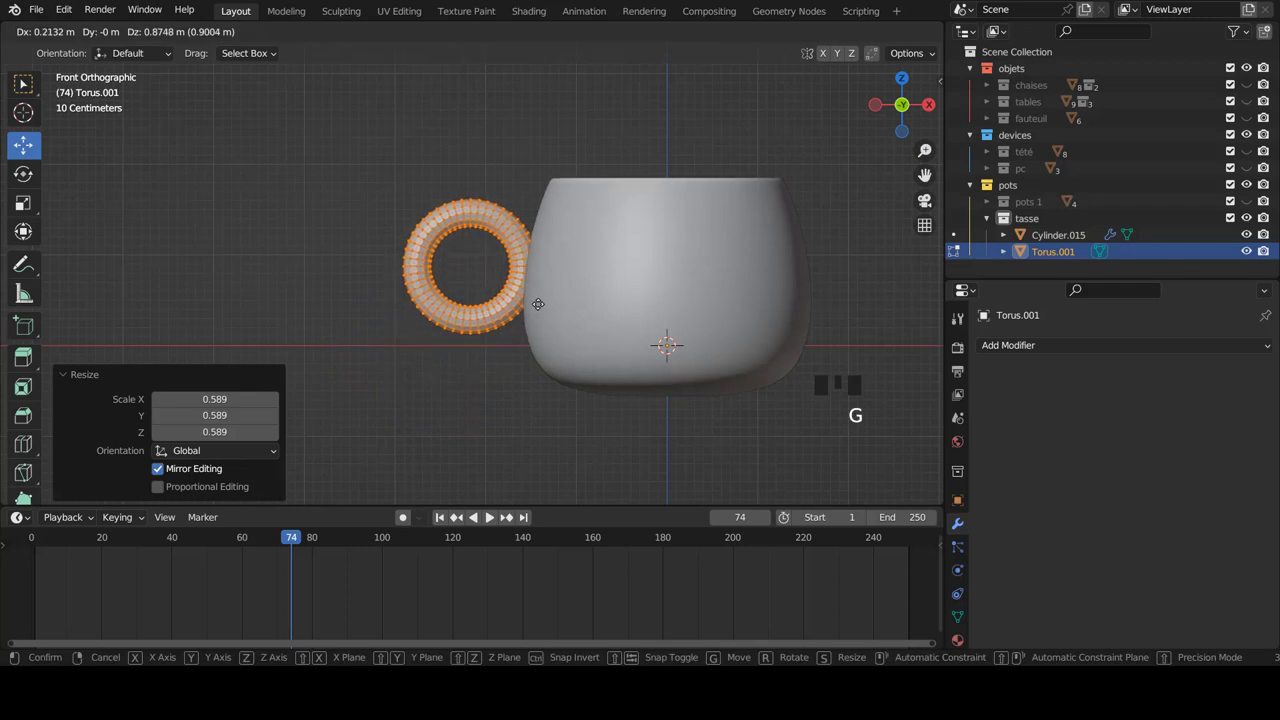
Thin the whole torus tube with Shrink/Fatten and move it closer against the cup's wall.
scroll(up, 3)
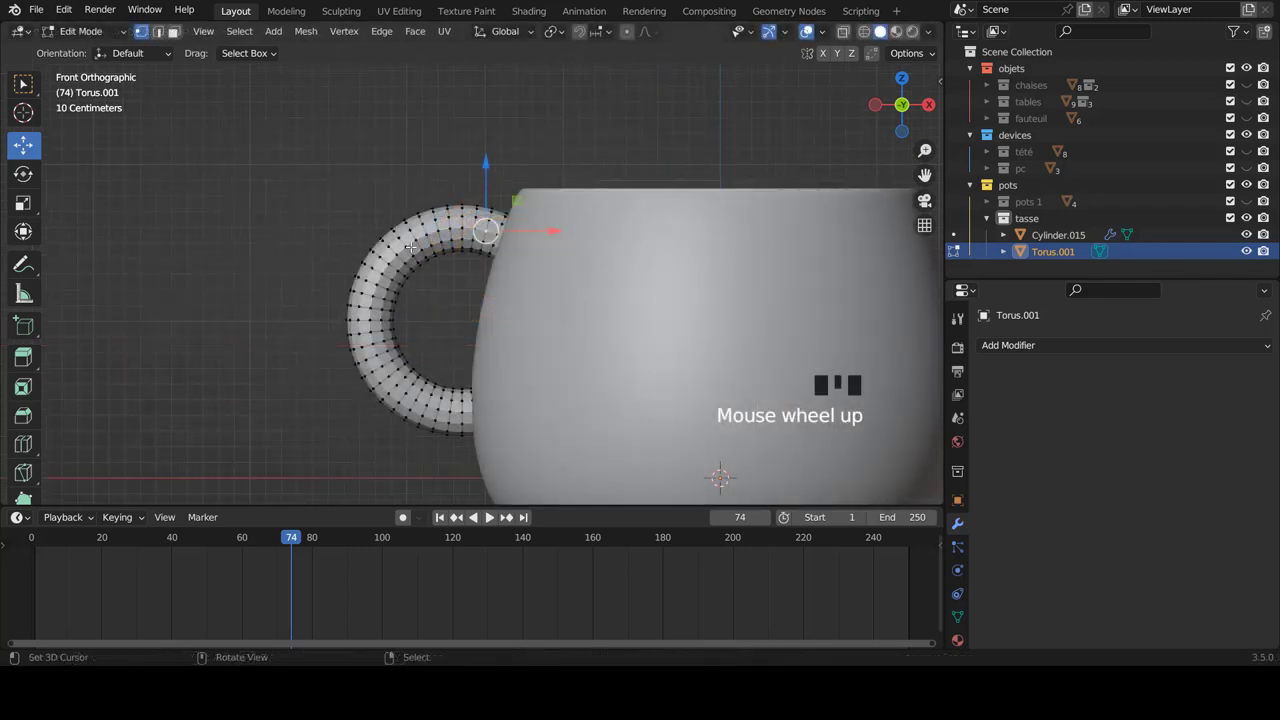
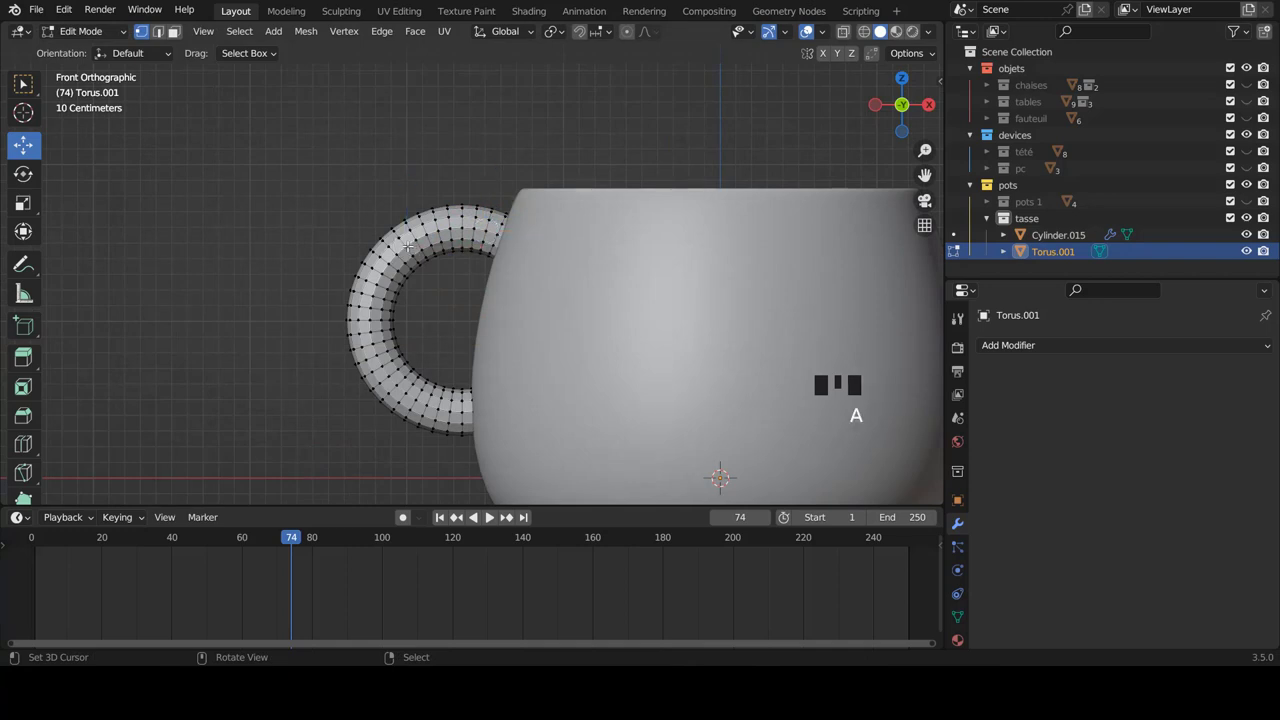
key(a)
key(alt+s)
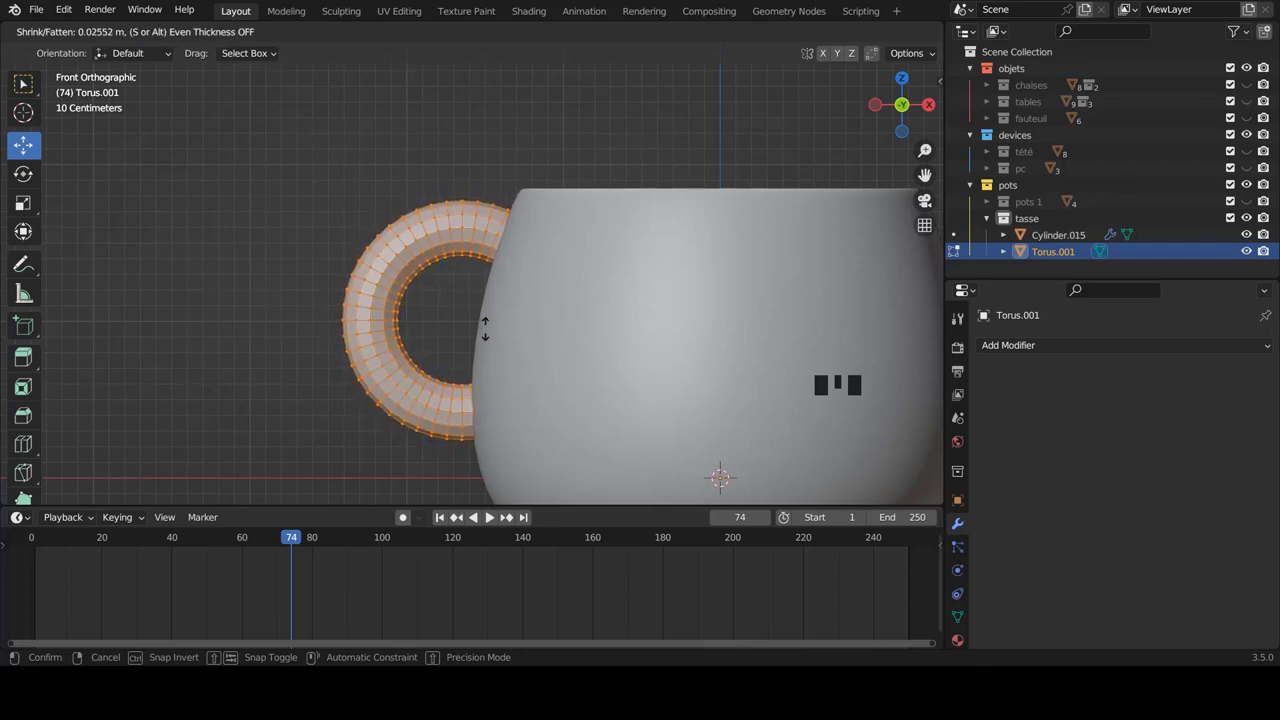
key(g)
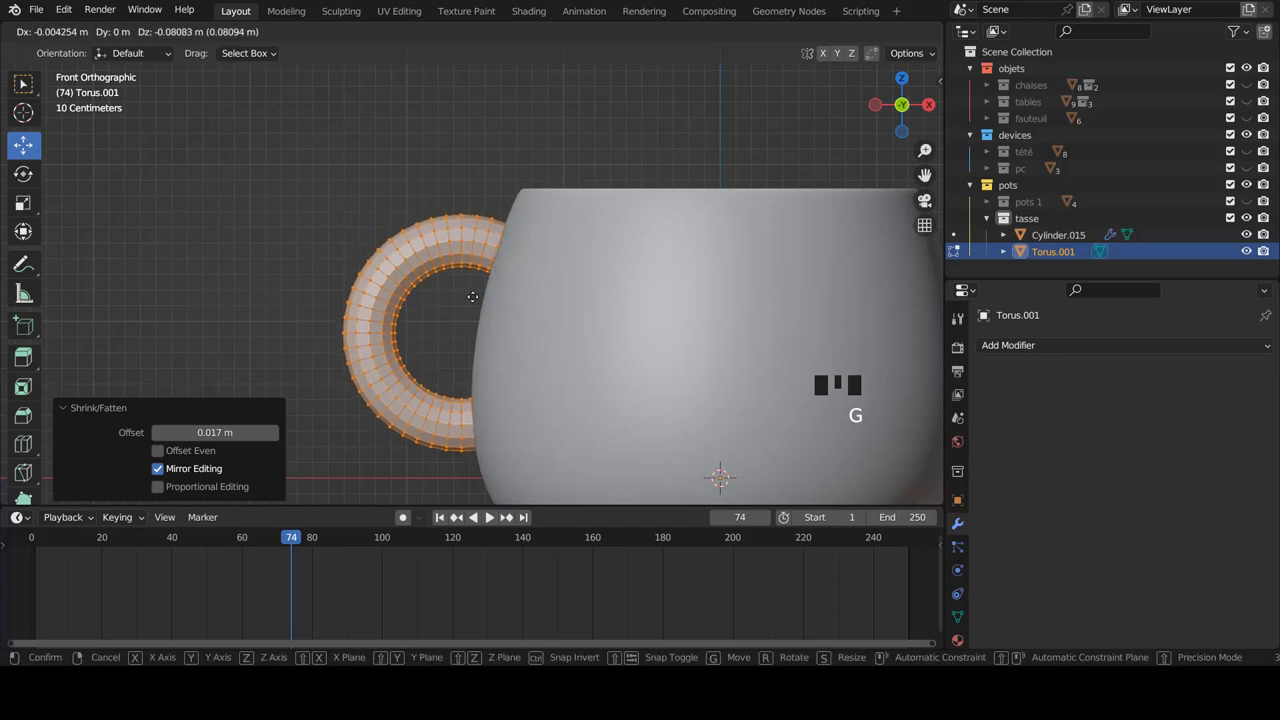
scroll(down, 3)
key(KP_1)
Check the handle from several angles, cancel a stray adjustment and slim the tube further.
key(Tab)
key(a)
scroll(down, 3)
drag(450, 308, 517, 314)
scroll(up, 3)
right_click(451, 305)
key(Tab)
key(alt+s)
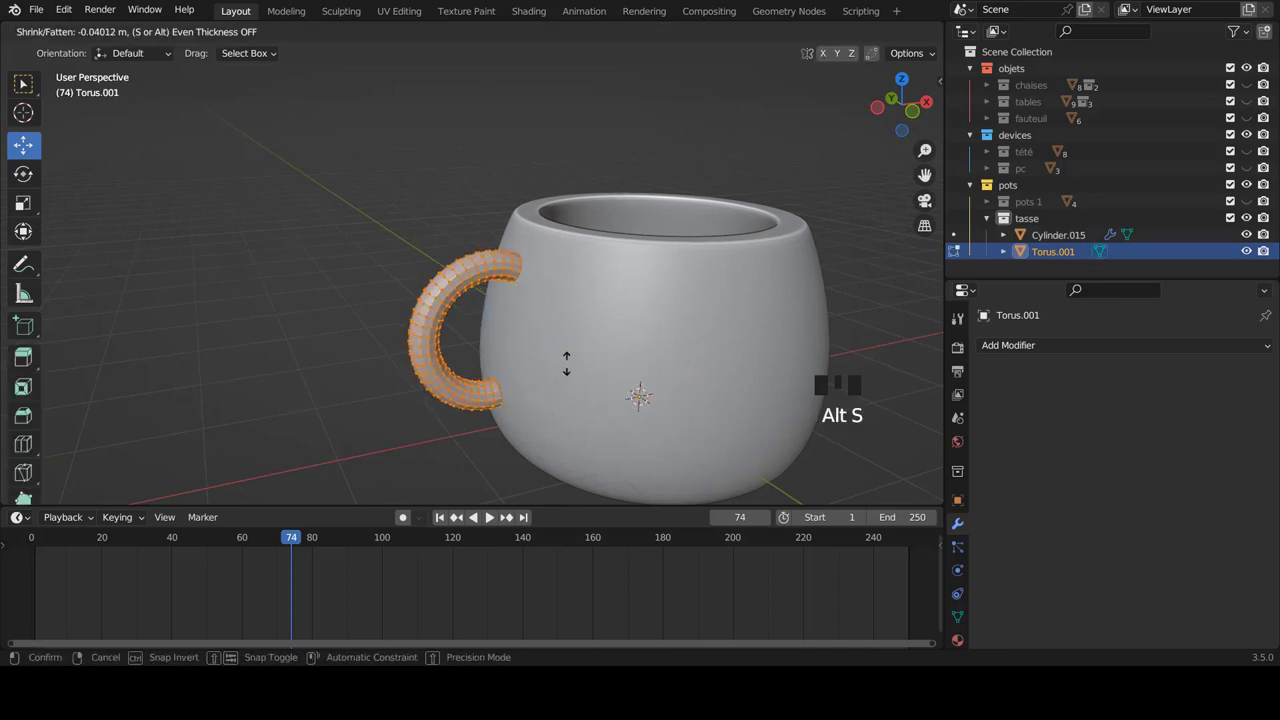
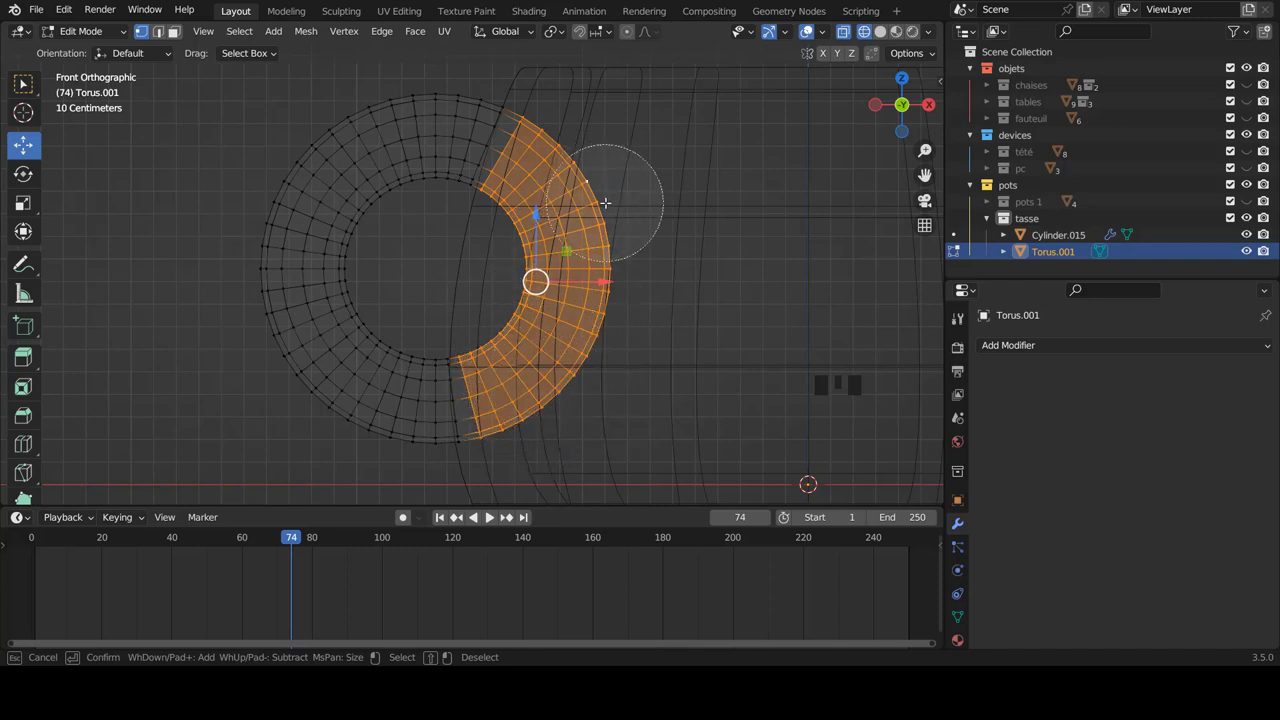
Delete the overlapping torus vertices, turn off X-ray and show the C-shaped handle in local view.
key(x)
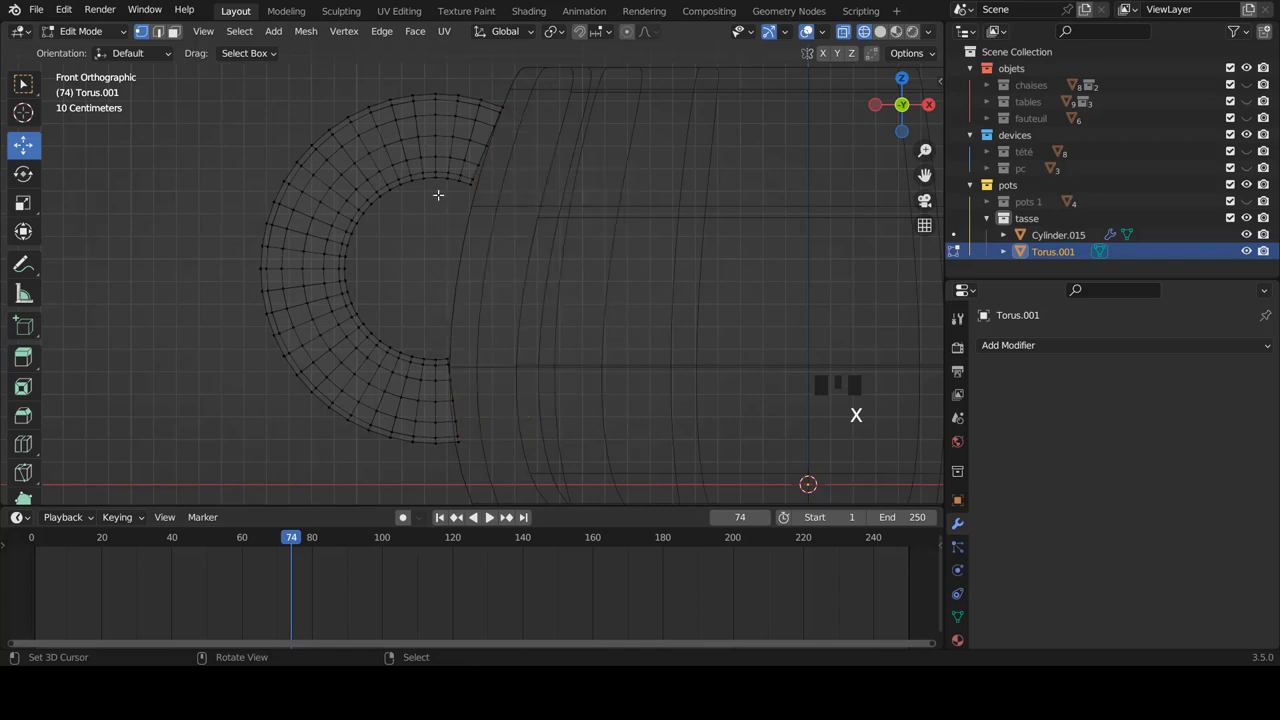
key(z)
key(KP_Divide)
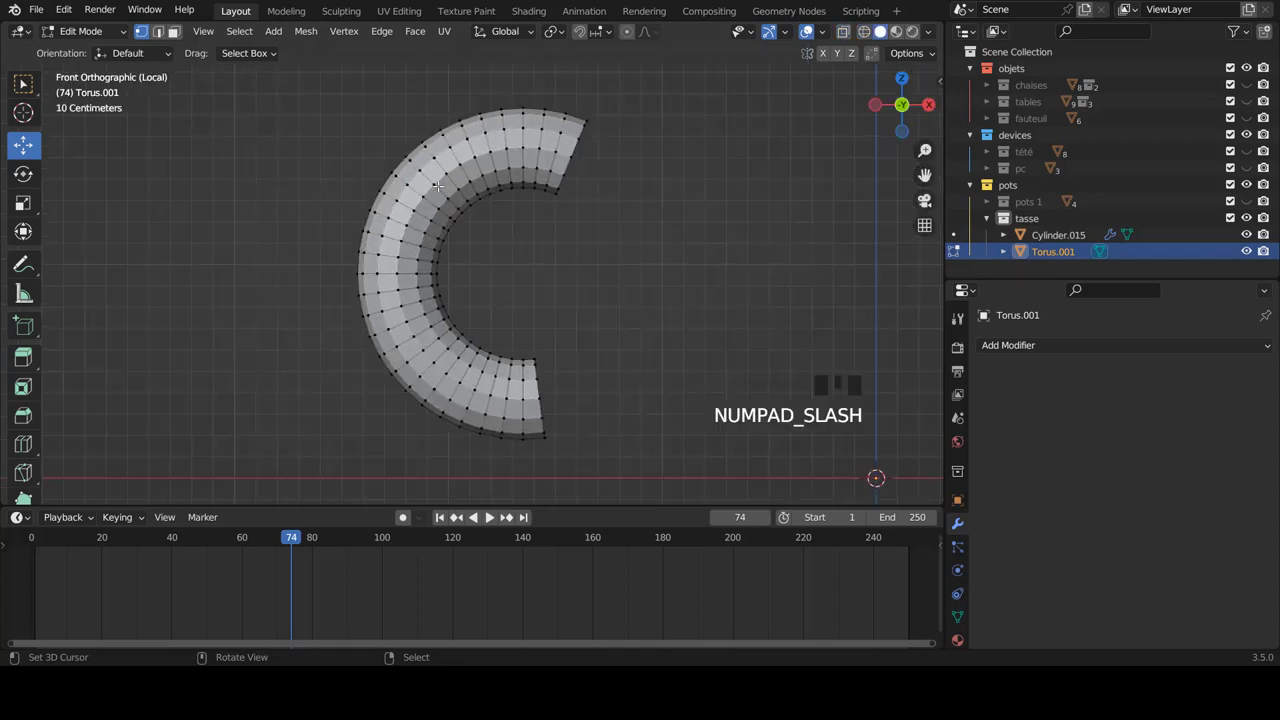
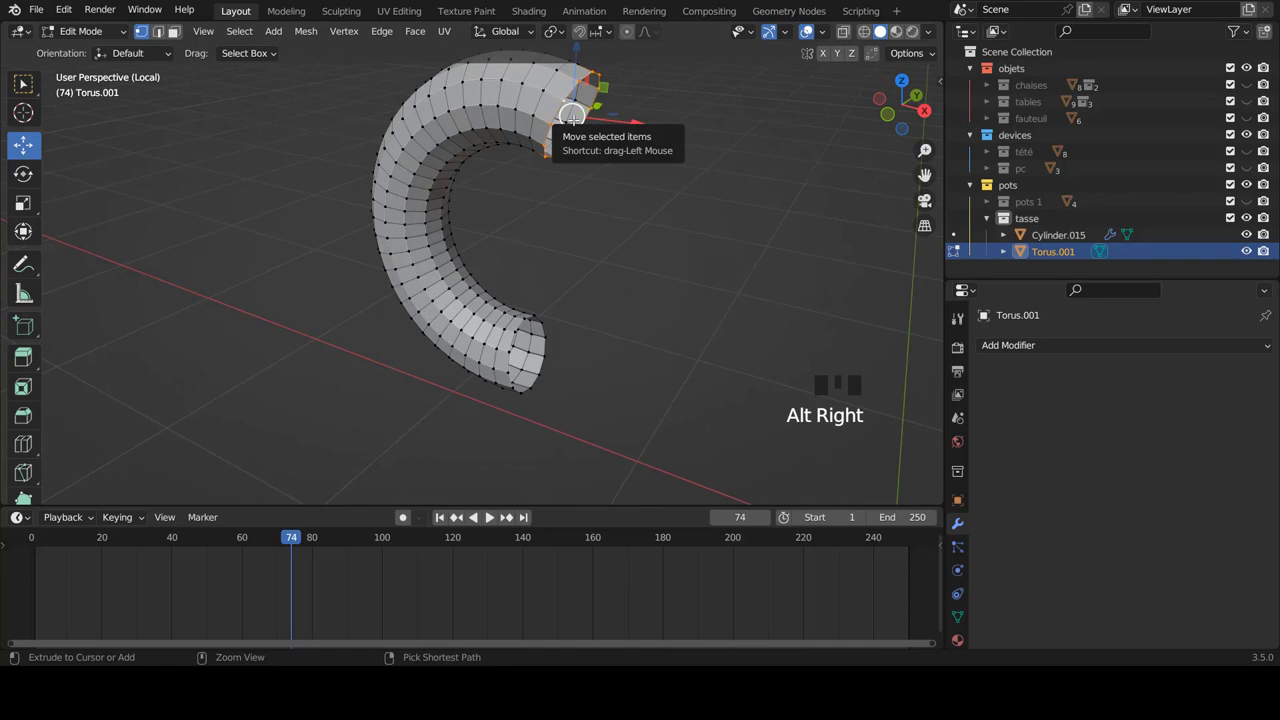
Grid Fill both open ends of the C-shaped handle, then leave local view so the cup reappears.
key(ctrl+f)
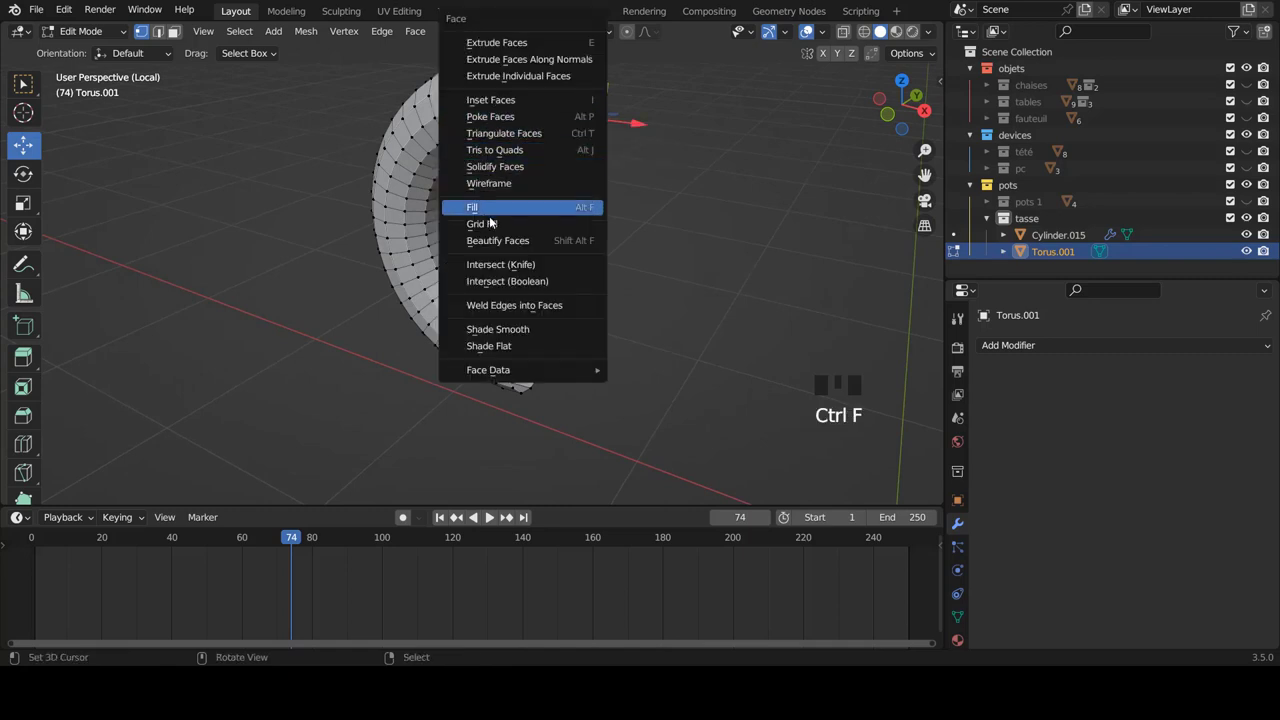
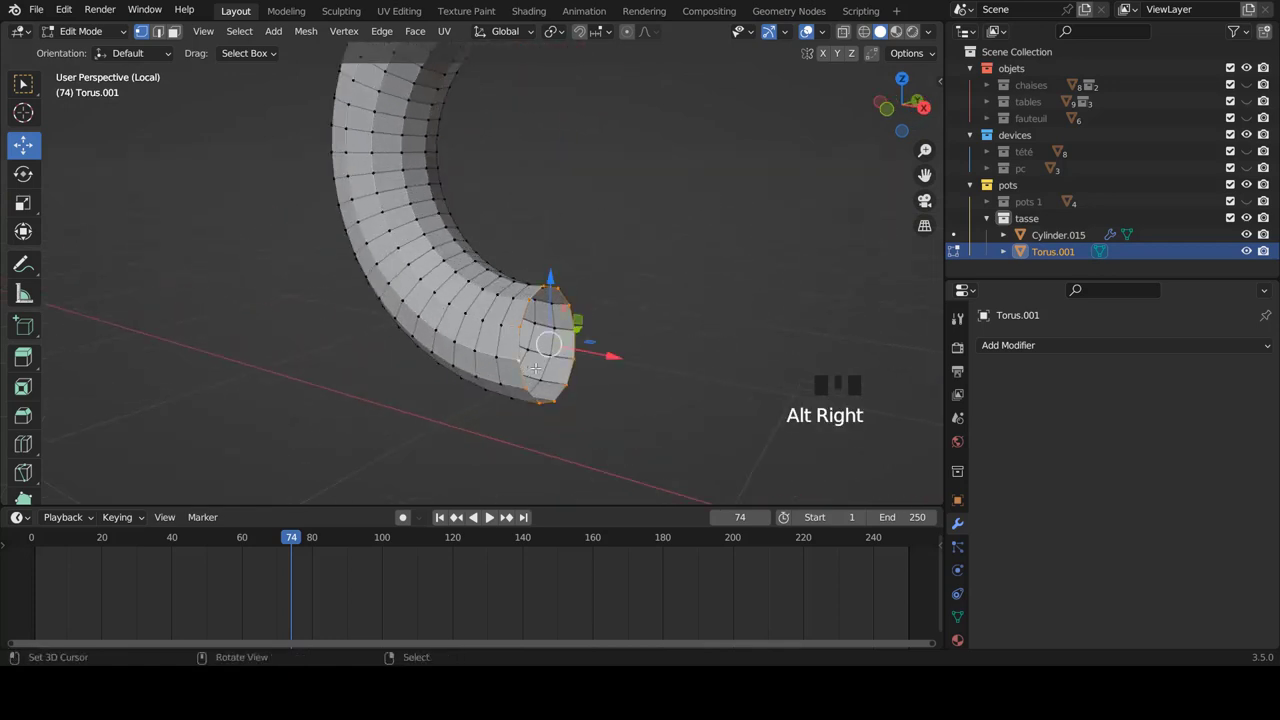
key(ctrl+f)
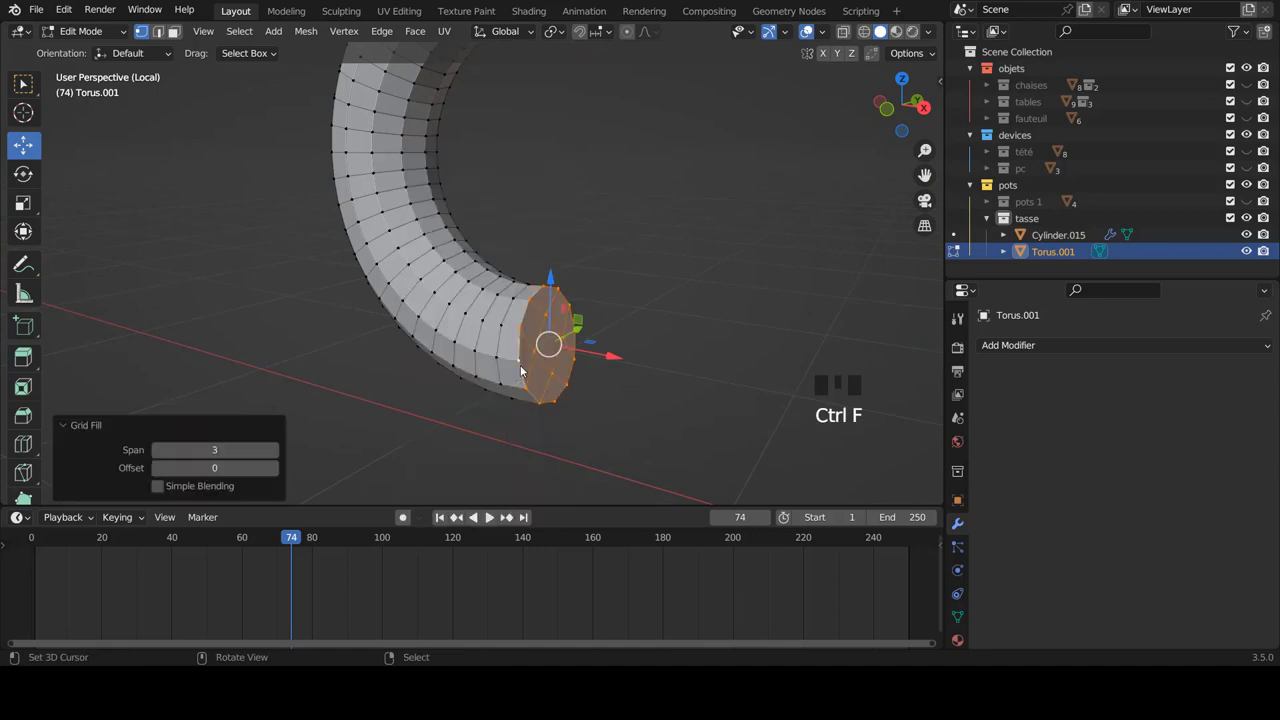
scroll(down, 3)
key(KP_Divide)
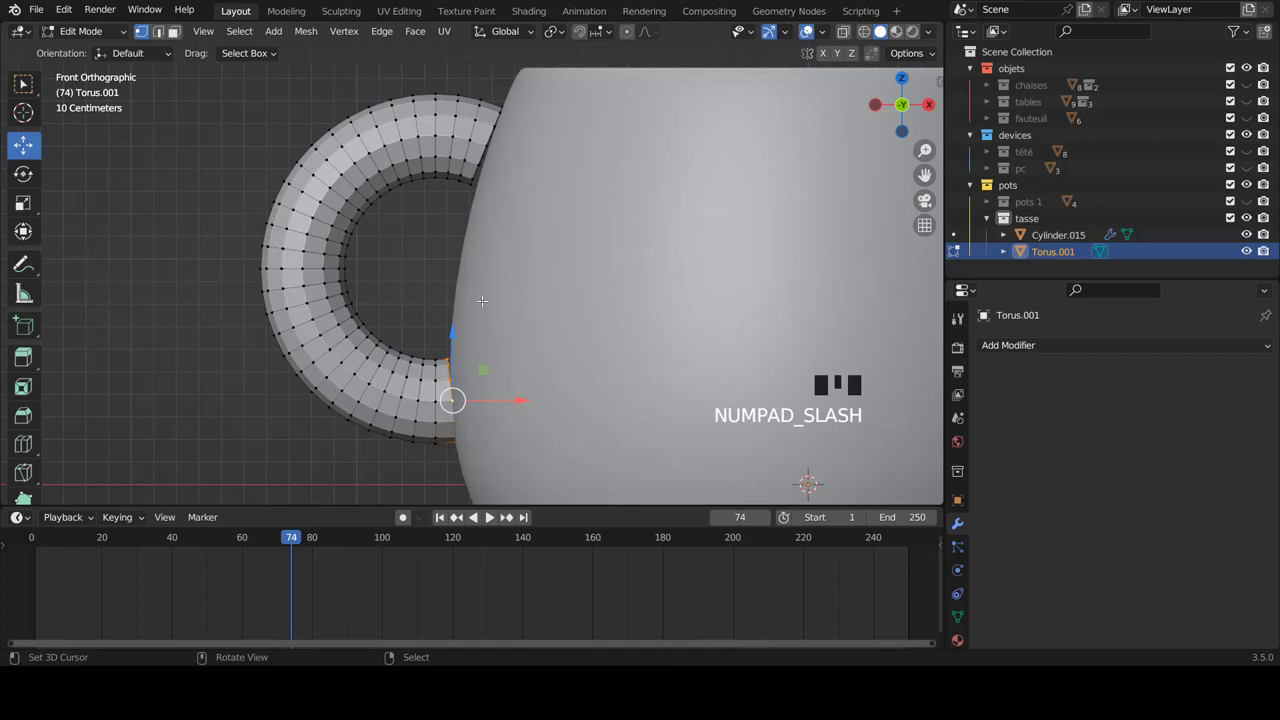
Select all handle vertices and rotate the handle slightly, about 1.88°, against the cup.
key(a)
key(a)
key(r)
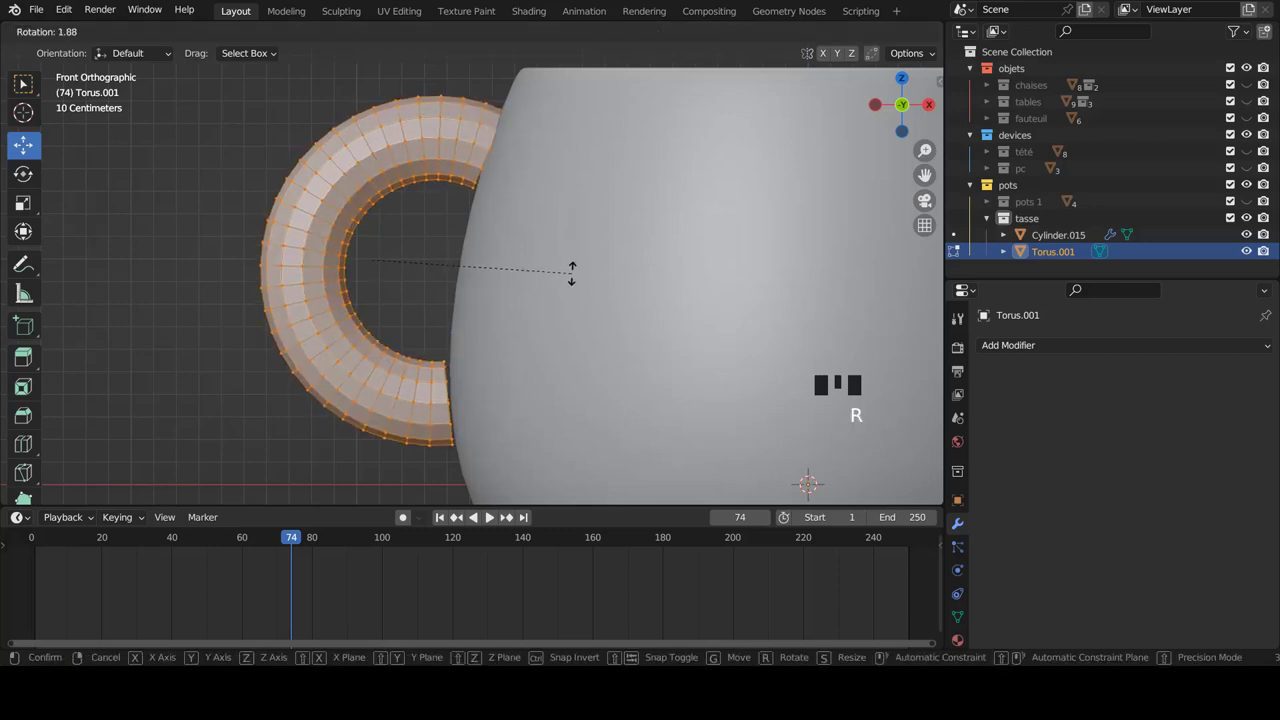
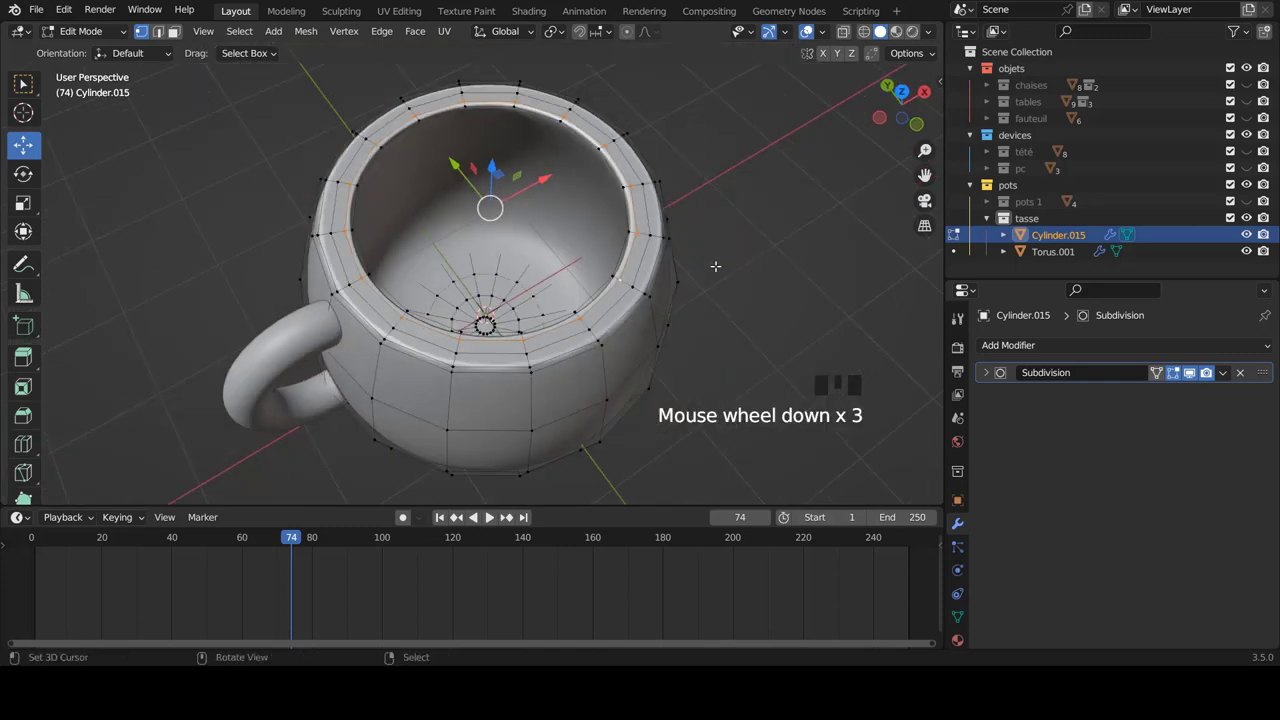
Cut an edge loop near the cup's rim, slide it toward the lip and return to object mode.
key(ctrl+e)
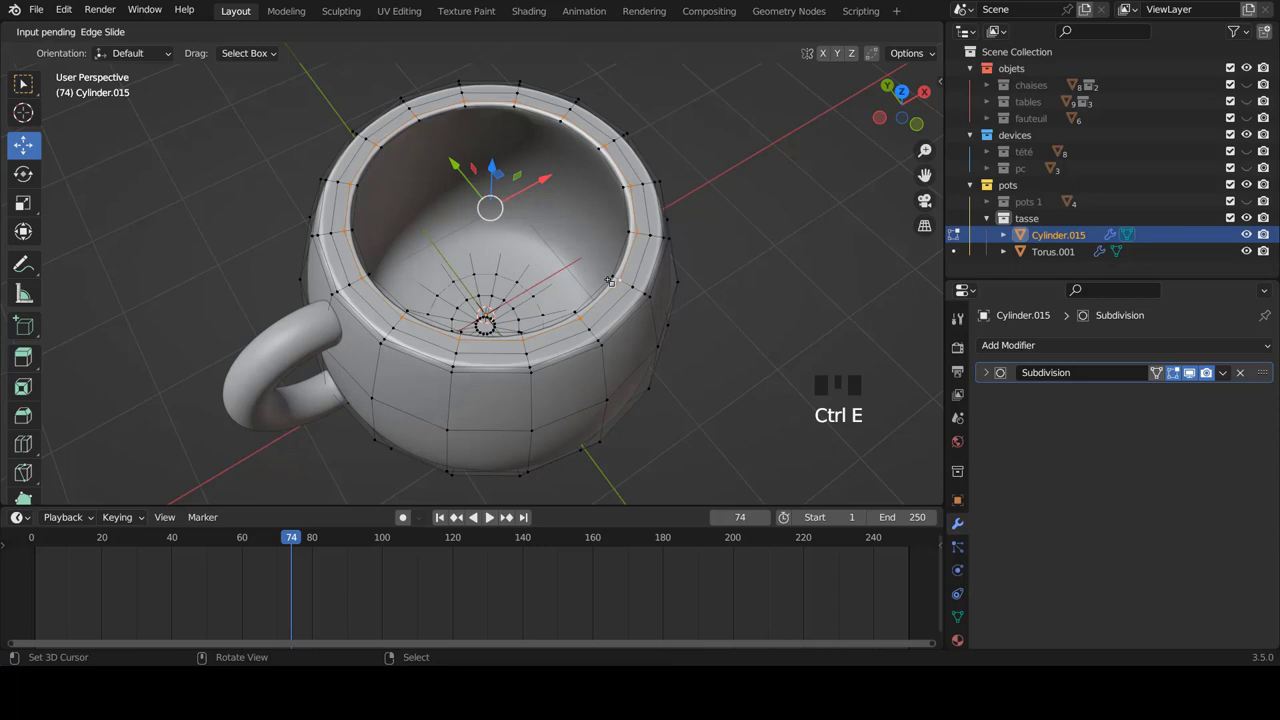
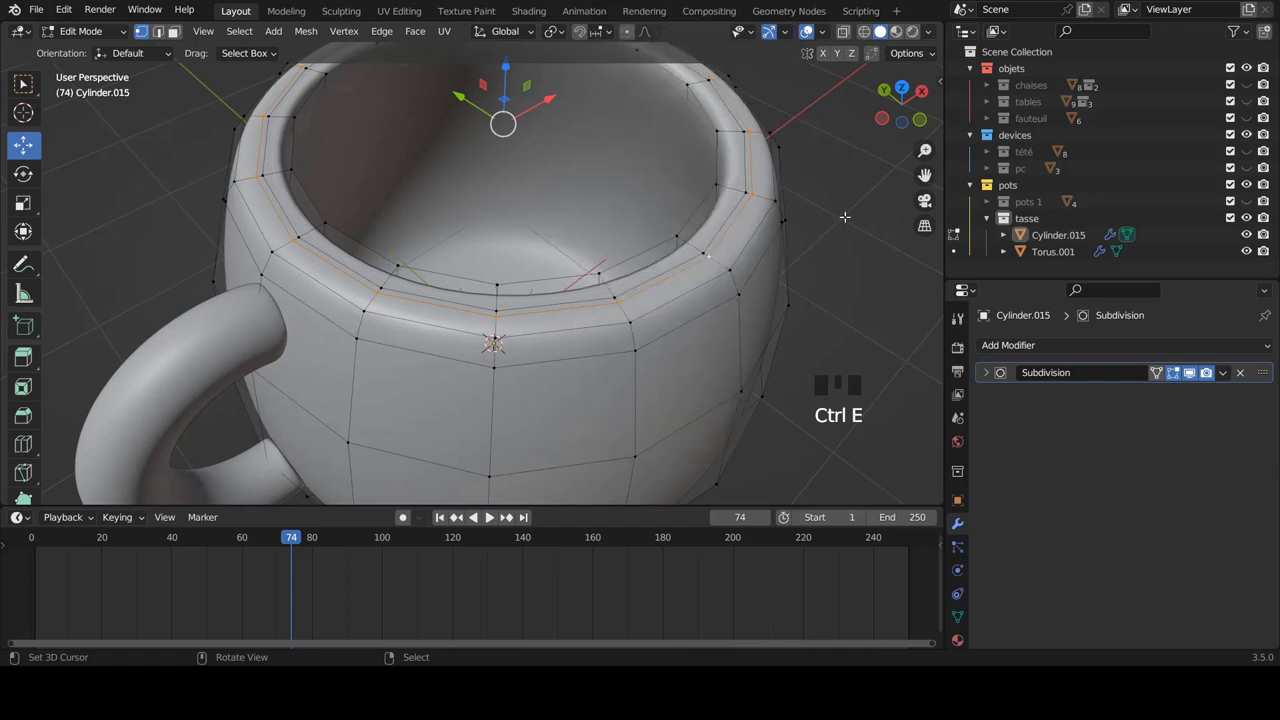
key(ctrl+e)
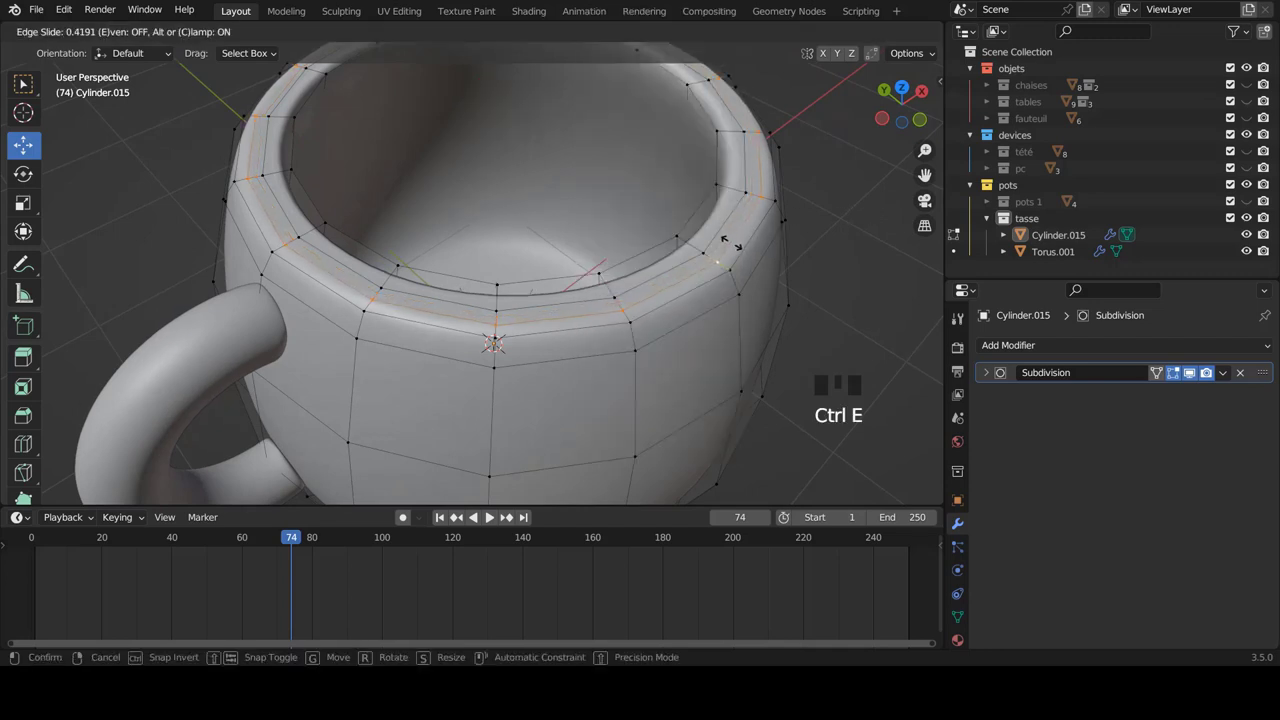
key(Tab)
Orbit around the finished mug with handle and collapse the tasse collection in the outliner.
scroll(down, 3)
drag(674, 234, 992, 220)
click(992, 220)
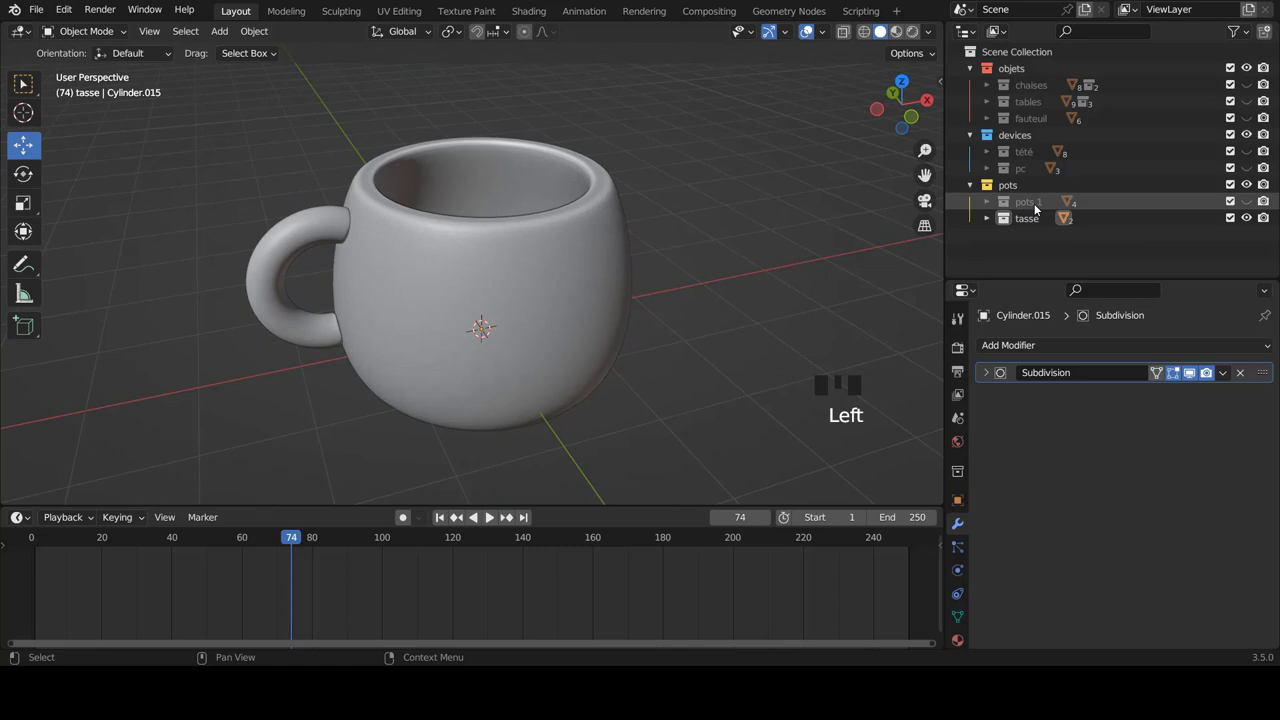